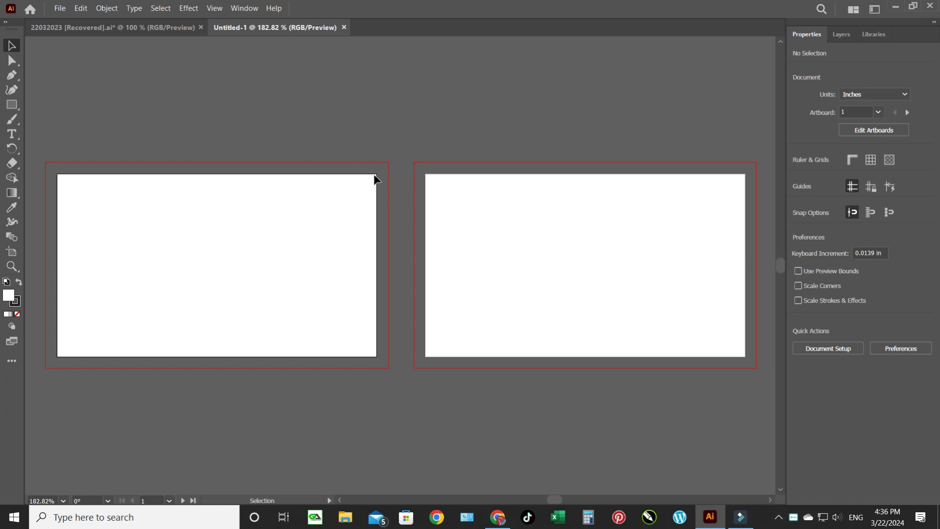
Step: Close the blank Untitled-1 document so the existing business card file shows
left_click_drag(380, 176, 383, 215)
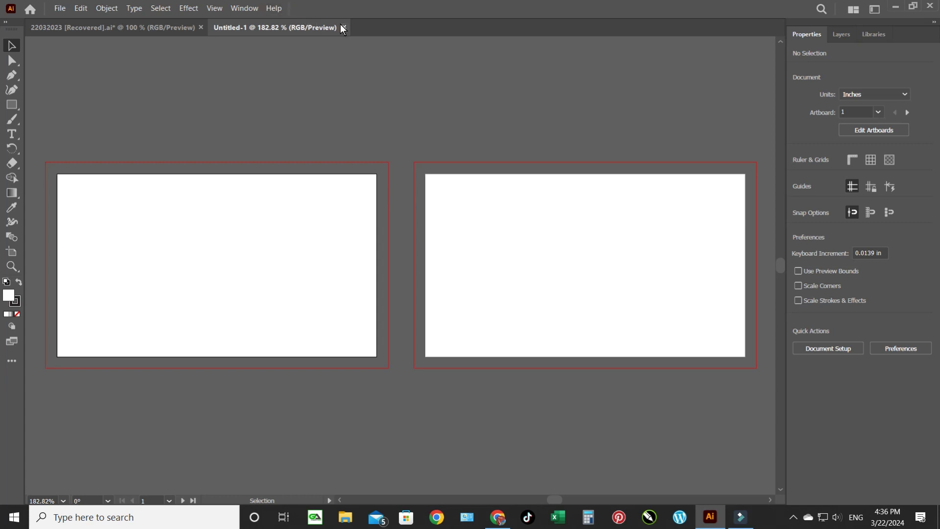
left_click(346, 29)
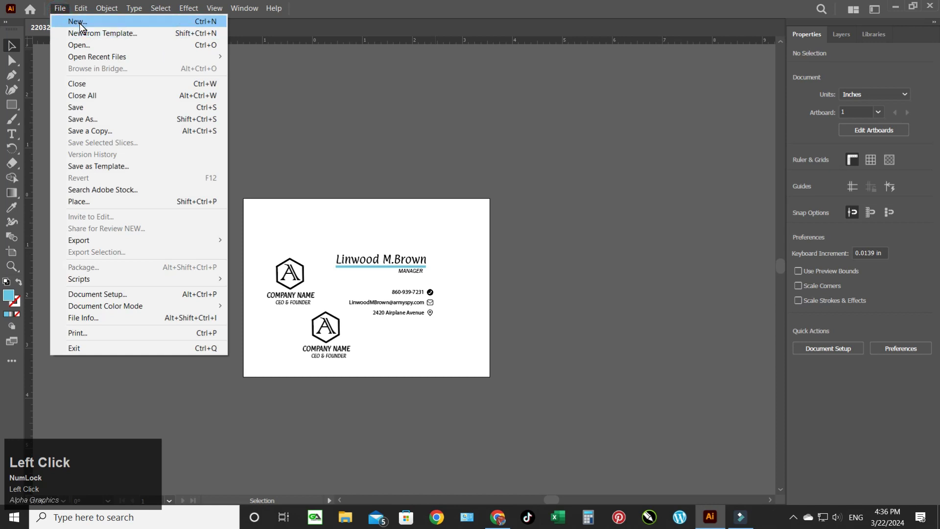
left_click(87, 27)
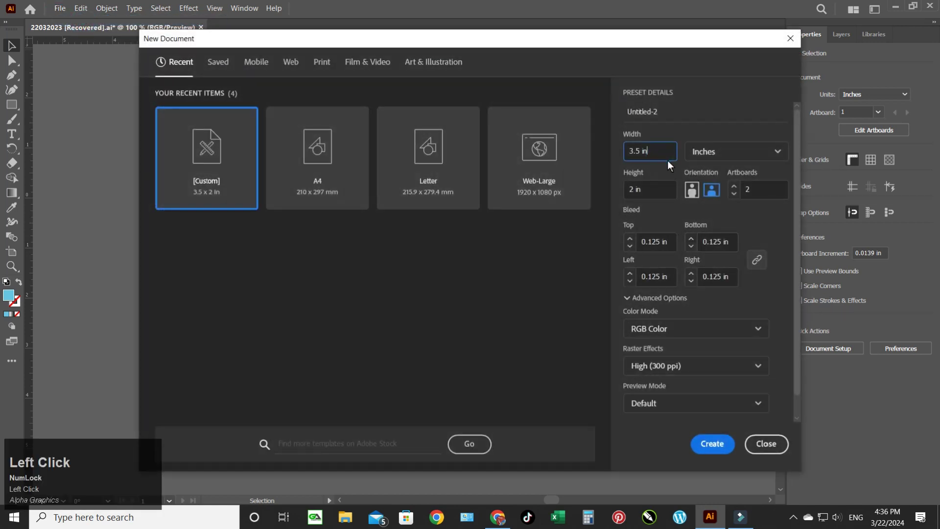
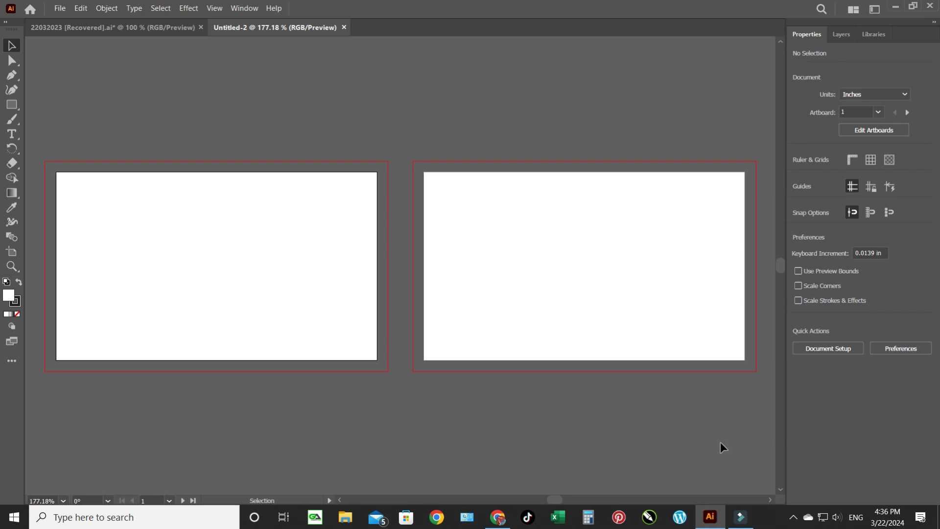
Step: Paste the reference logo and contact text and park them above the two artboards
left_click(344, 32)
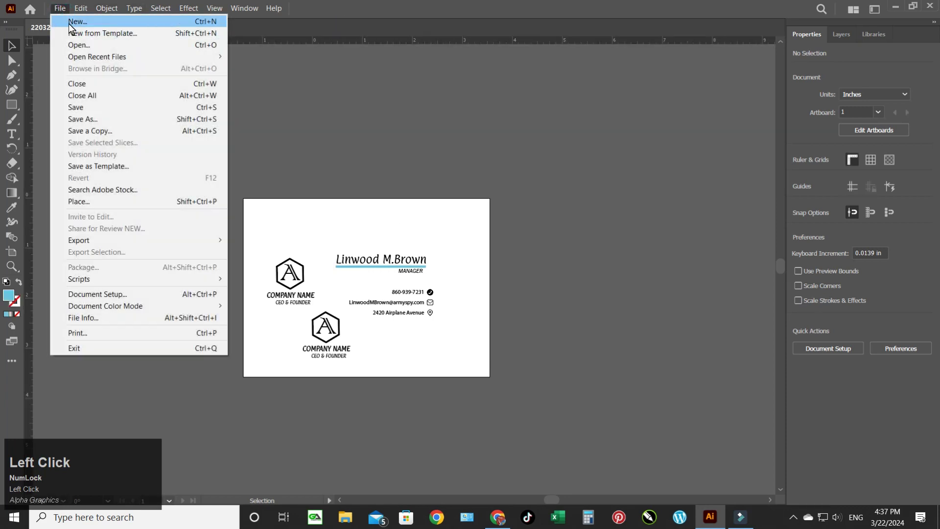
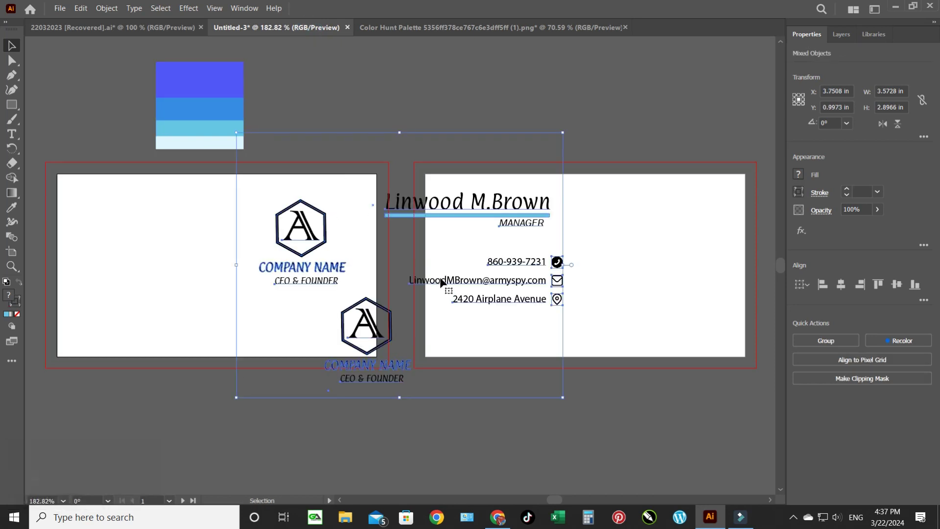
key("ctrl+v")
left_click_drag(432, 279, 636, 157)
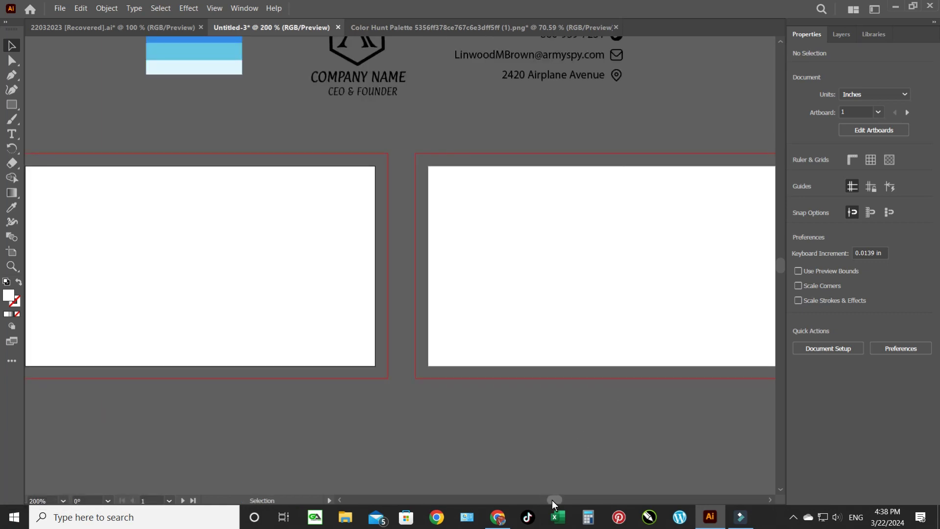
Step: Draw a white rectangle over the first artboard and size it 3.5 in by 2 in
left_click_drag(556, 504, 16, 107)
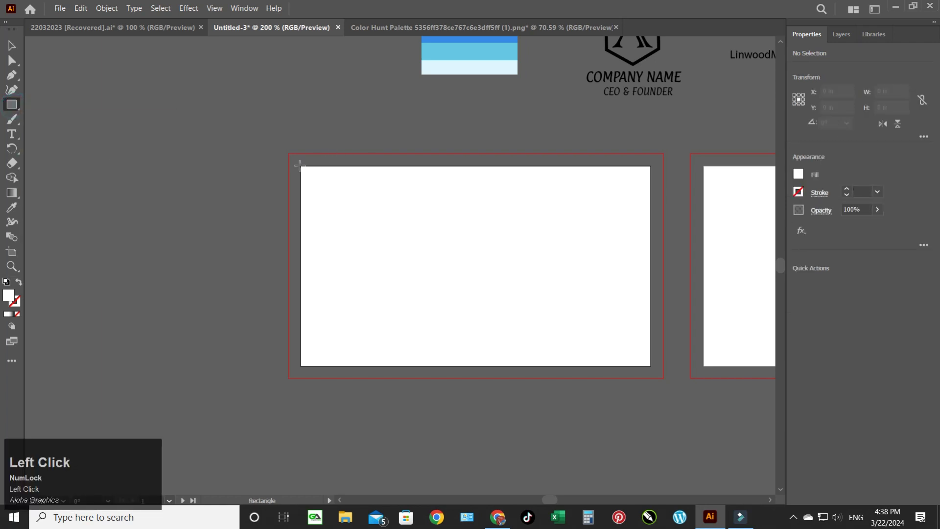
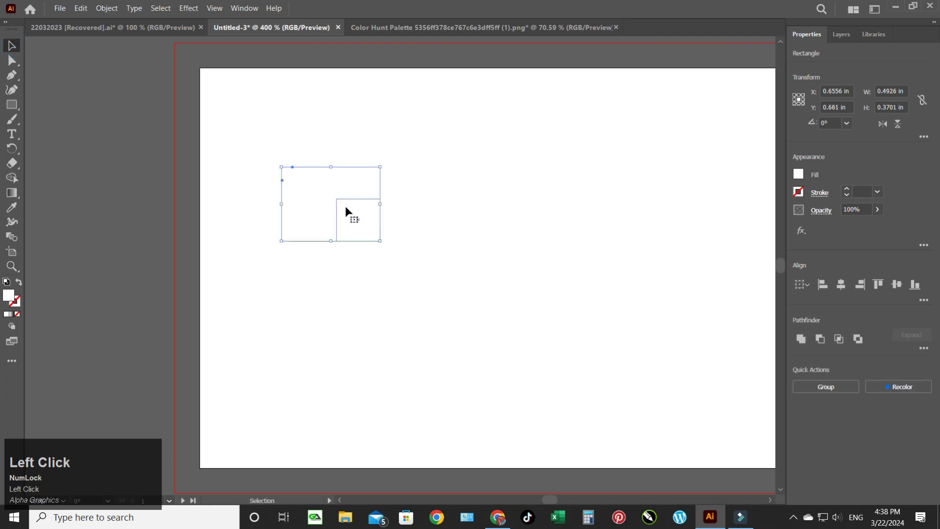
left_click_drag(320, 270, 13, 103)
left_click(13, 102)
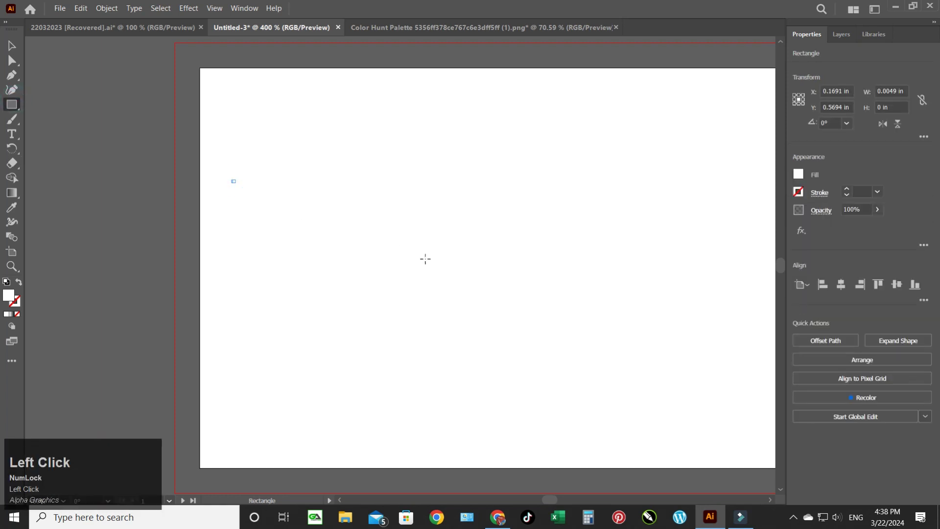
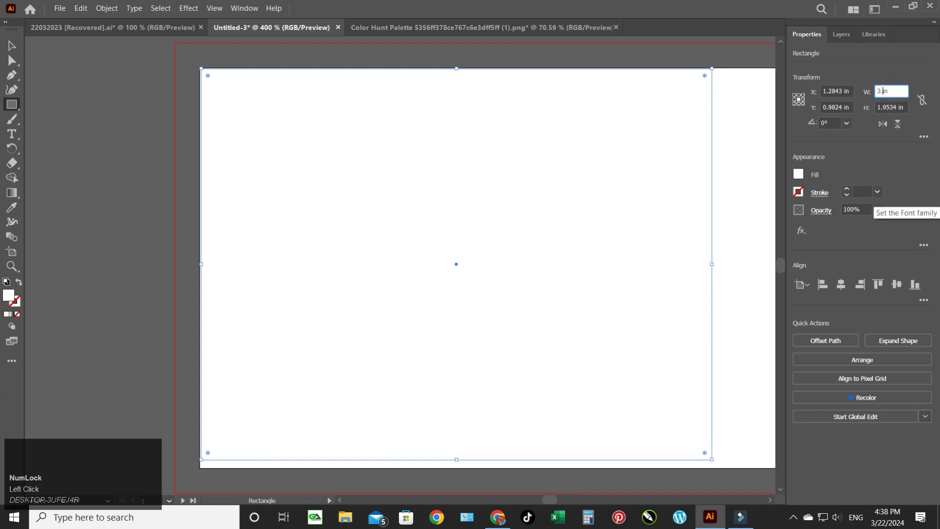
key("Tab")
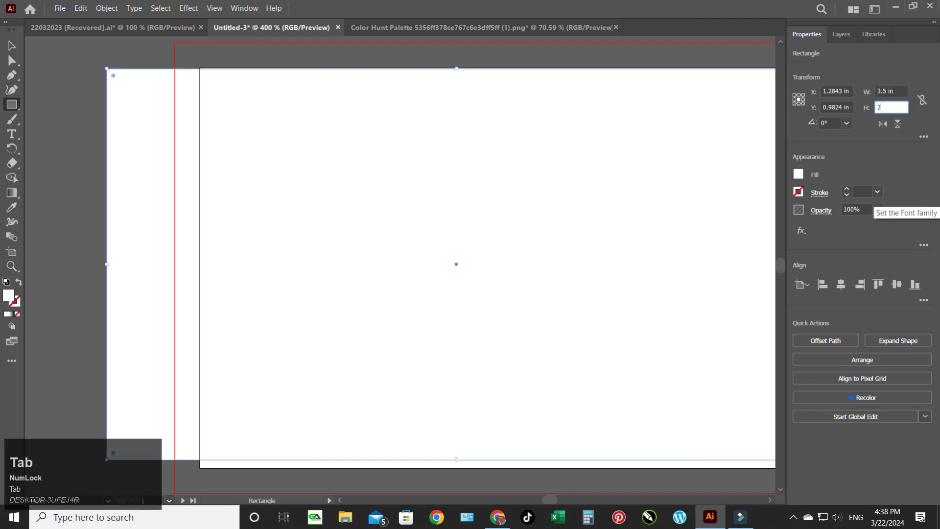
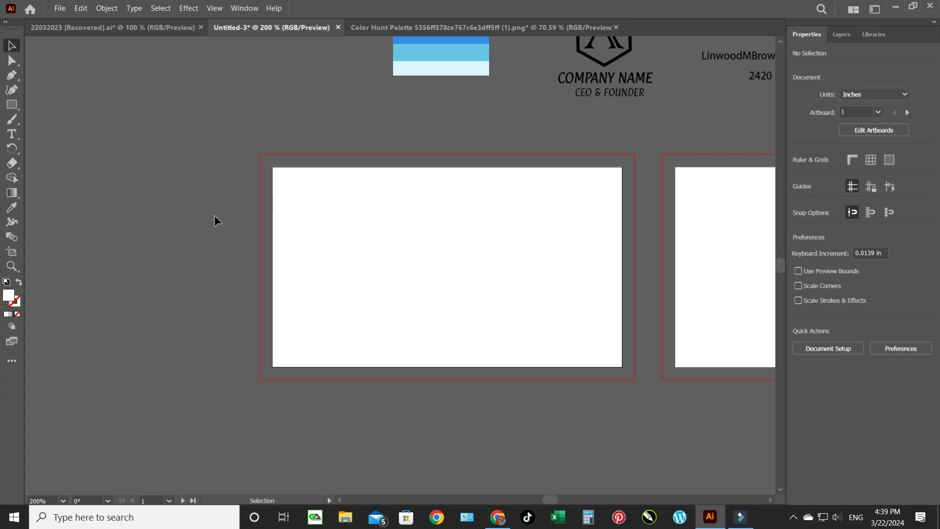
Step: Eyedropper a palette blue onto the curved-edge panel and set it flush with the card's left edge
left_click_drag(439, 83, 16, 209)
left_click(17, 209)
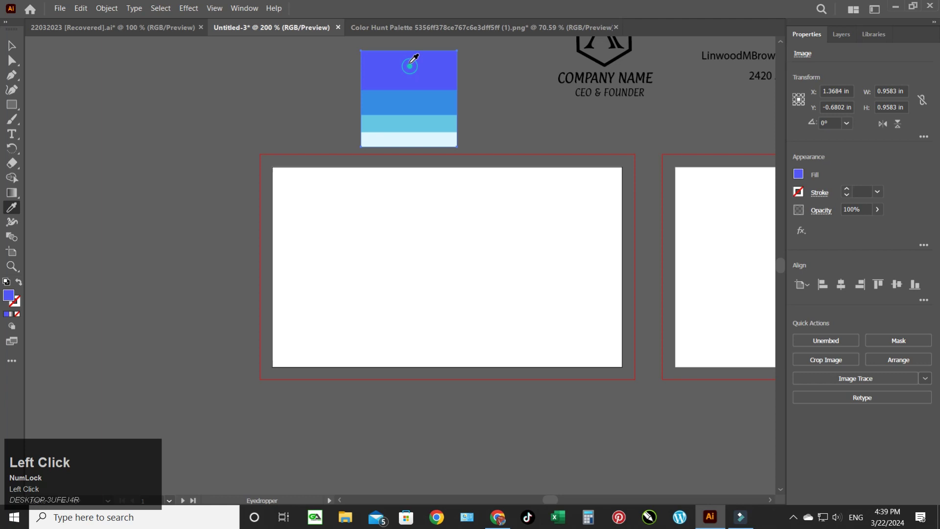
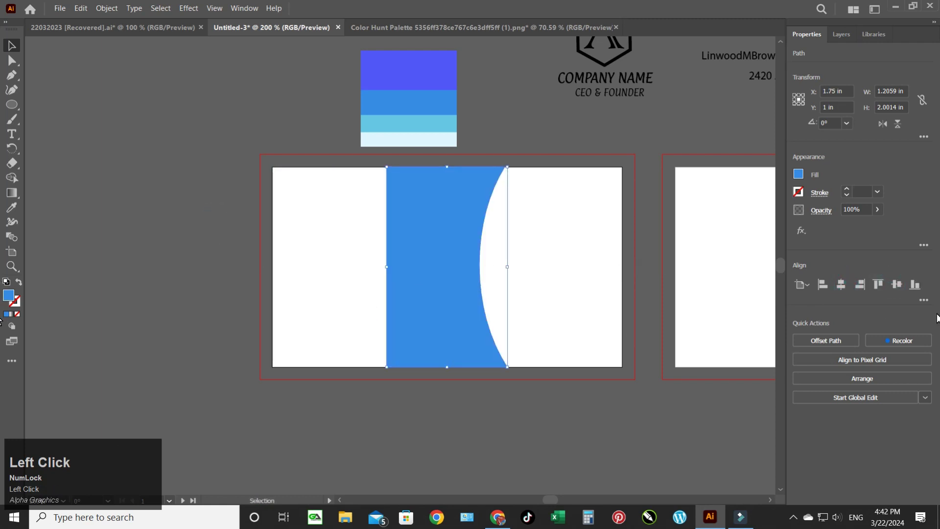
left_click(821, 285)
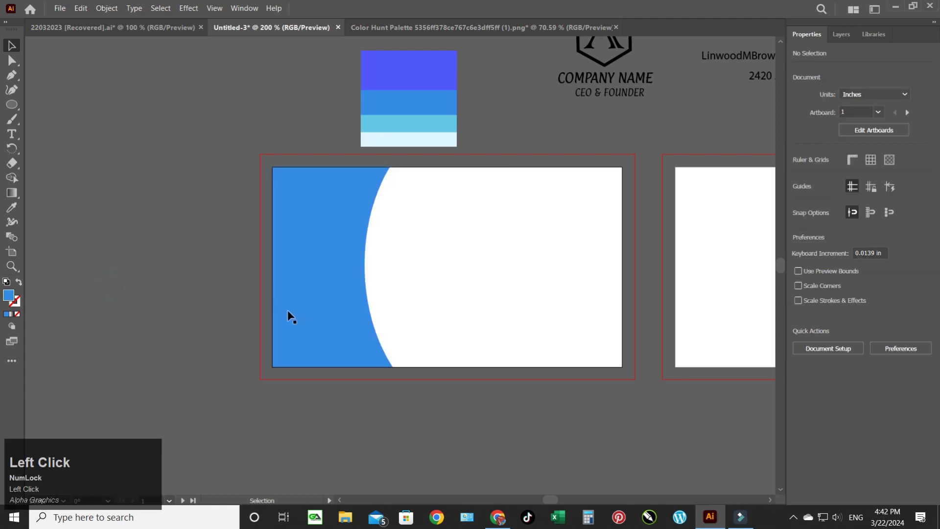
Step: Recolour the curved panel violet-blue, align it left and centre it vertically on the card
left_click(306, 307)
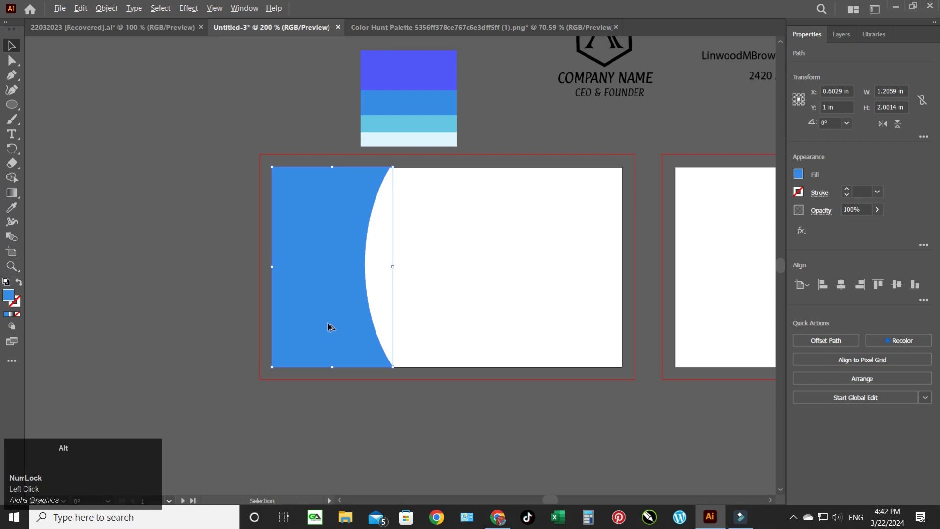
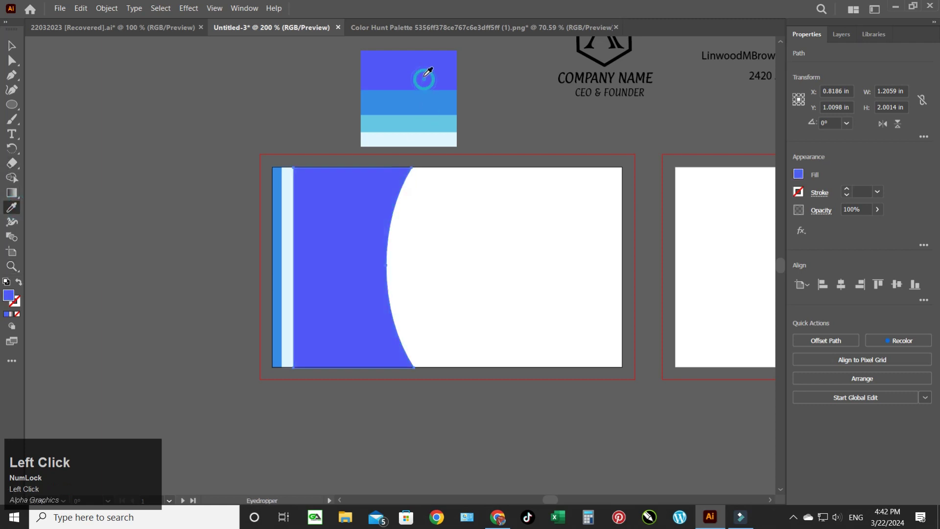
left_click_drag(14, 44, 827, 285)
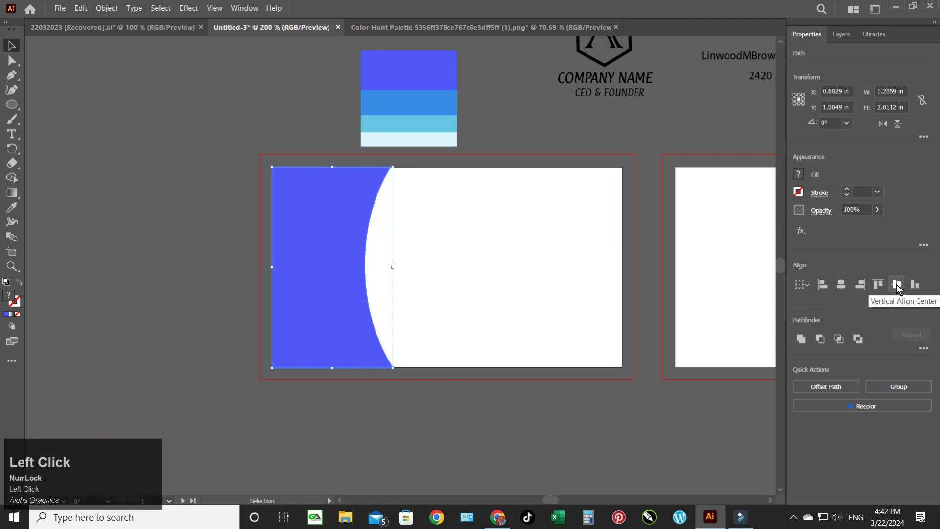
left_click(901, 289)
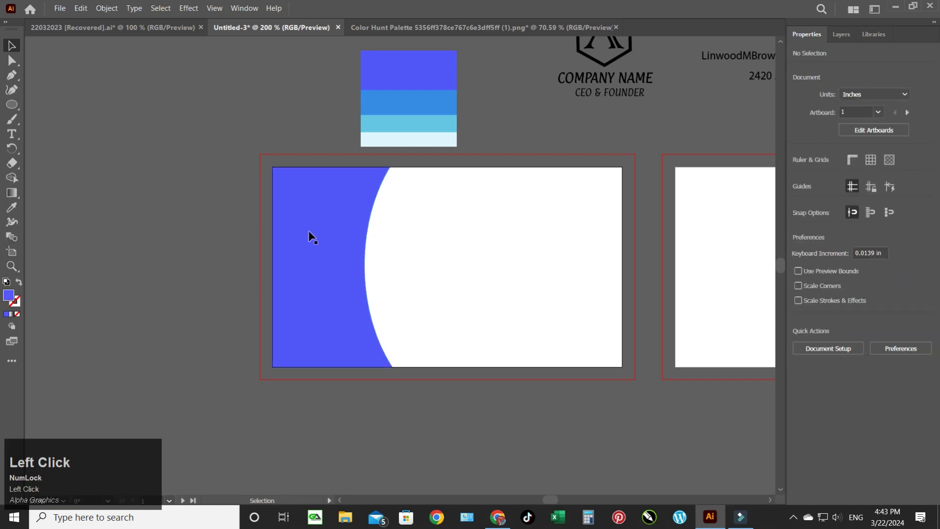
Step: Make a pale blue copy of the curved shape, bring it forward and nudge it right and up
left_click(326, 235)
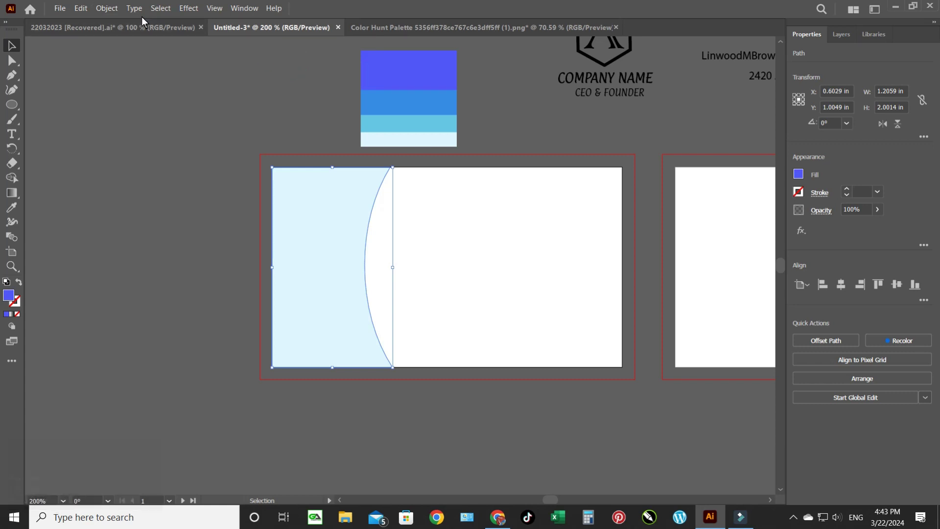
key("Right")
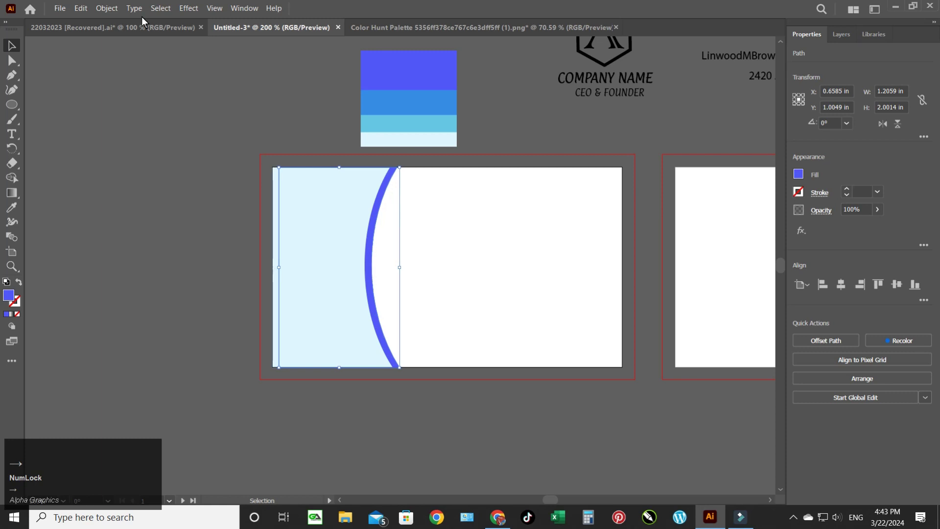
left_click(125, 129)
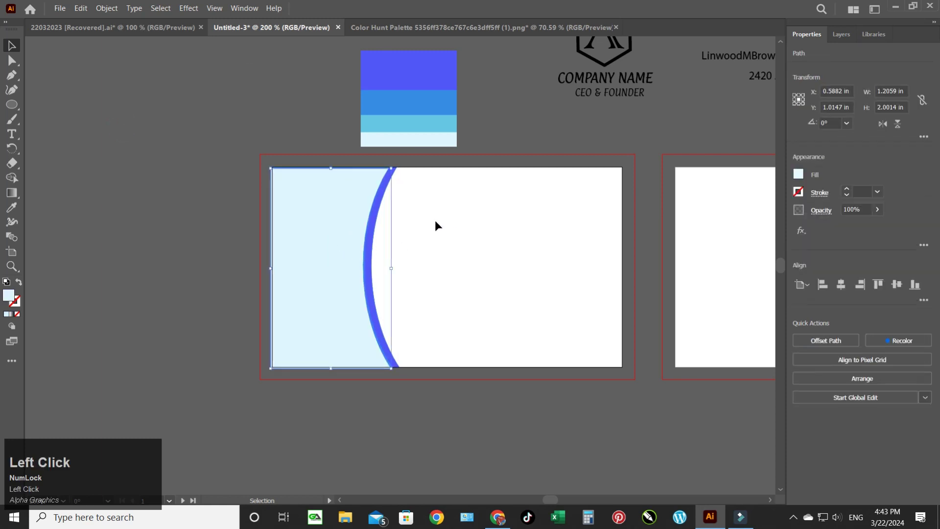
key("Up")
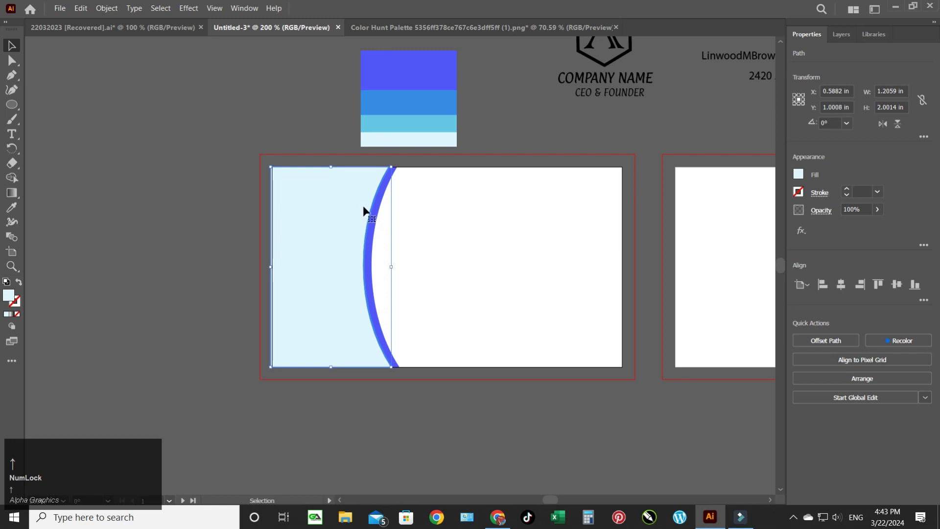
left_click(114, 11)
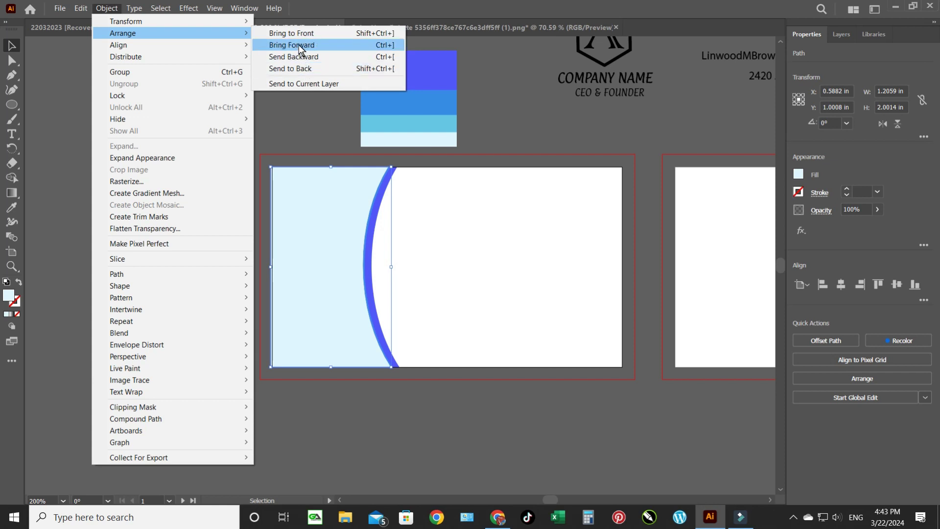
left_click(302, 48)
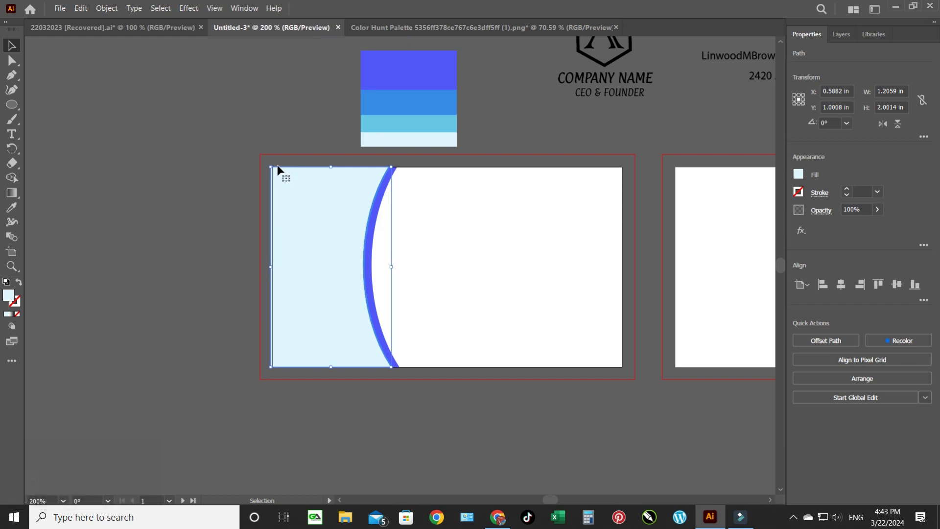
key("Right")
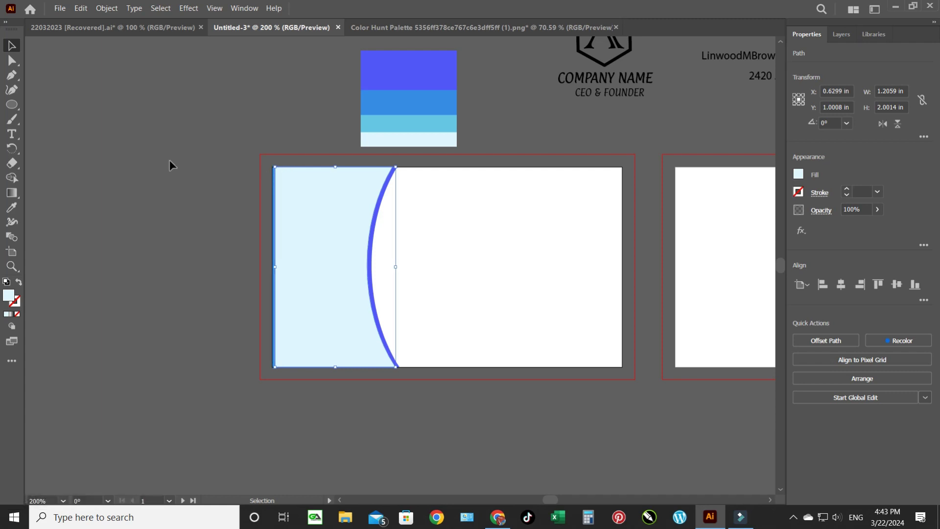
Step: Fine-tune the pale copy's position with arrow nudges so a thin violet crescent shows, then deselect
left_click(111, 11)
right_click(129, 39)
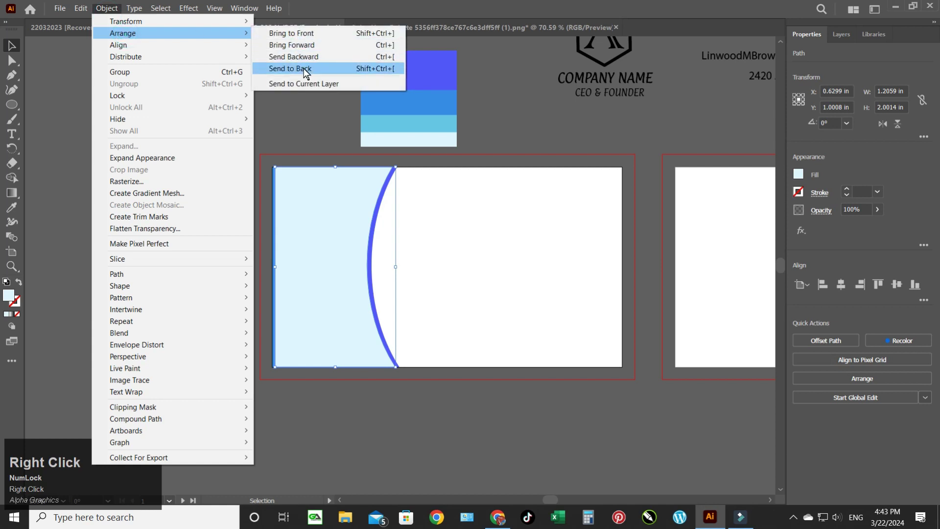
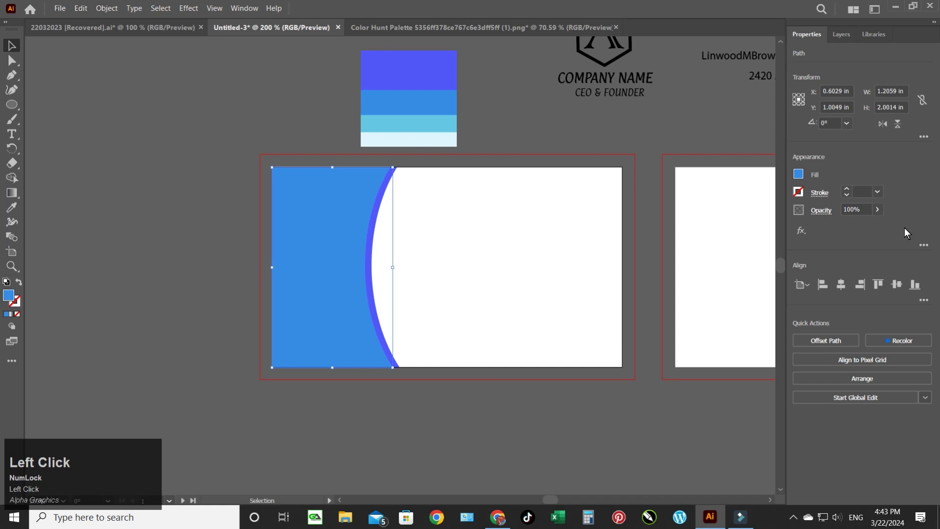
key("Left")
key("Right")
key("Up")
key("Down")
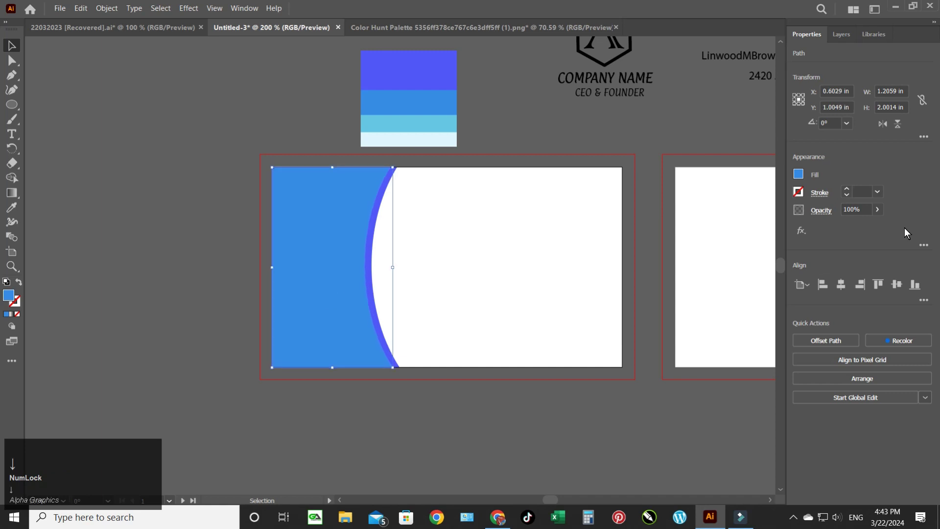
left_click(515, 141)
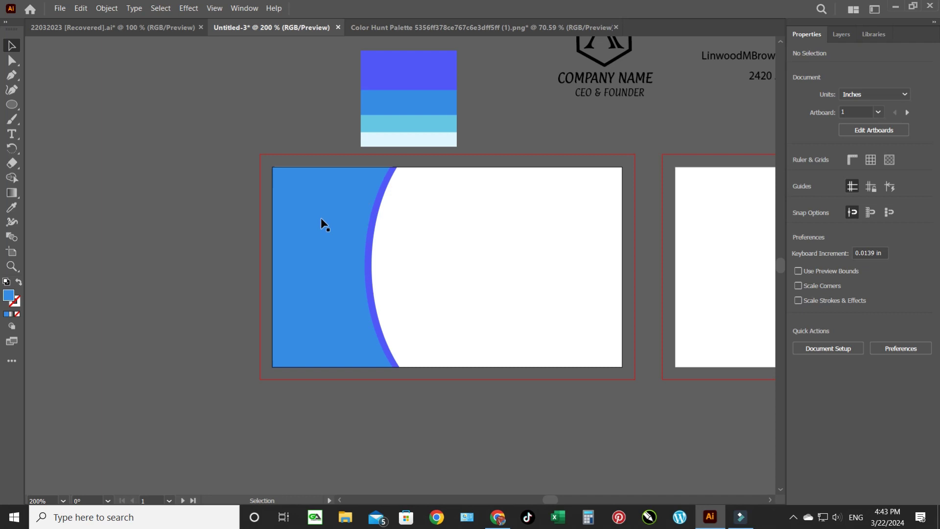
Step: Position the pale blue curved copy so only a thin violet arc remains visible beside it
left_click_drag(320, 236, 104, 12)
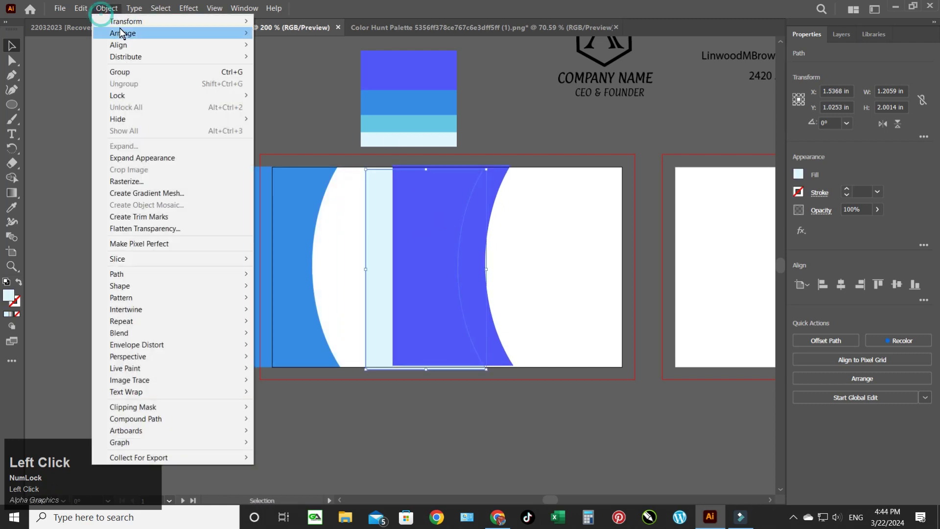
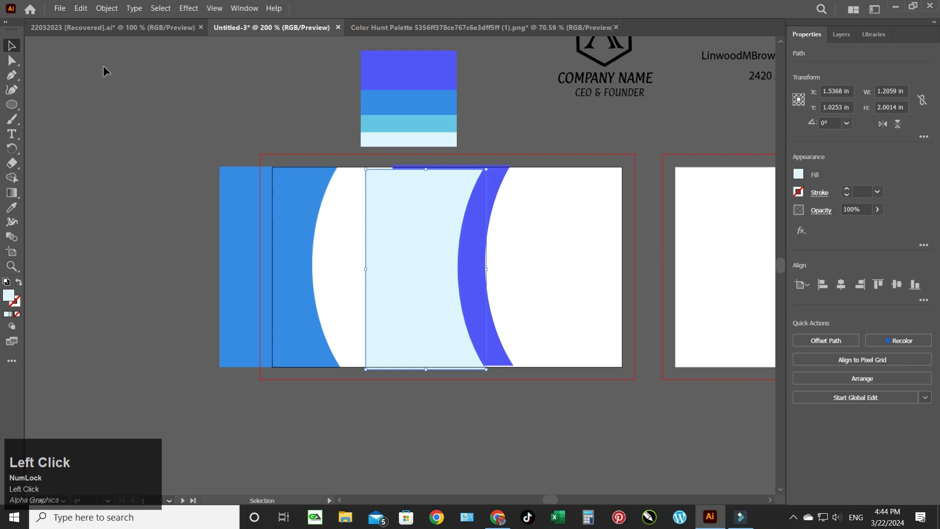
key("Right")
key("Up")
key("Left")
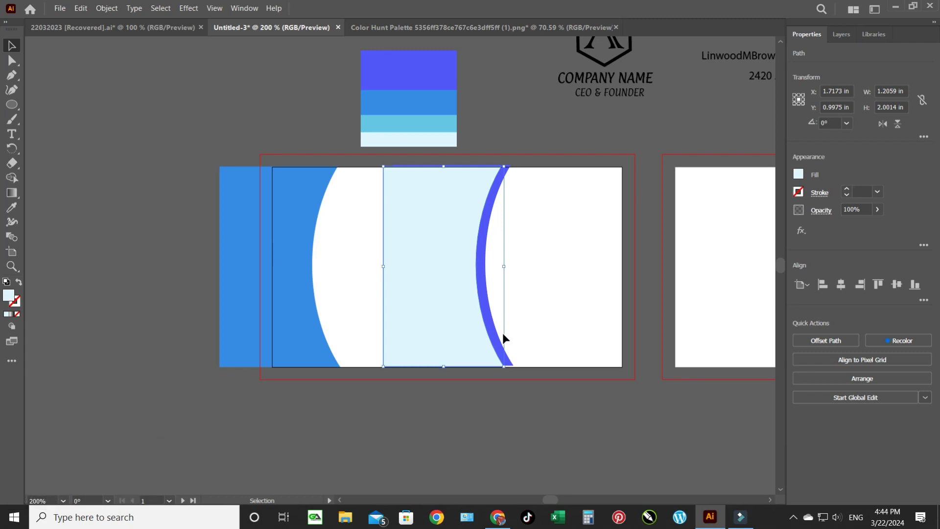
key("Right")
key("Left")
key("Right")
key("Left")
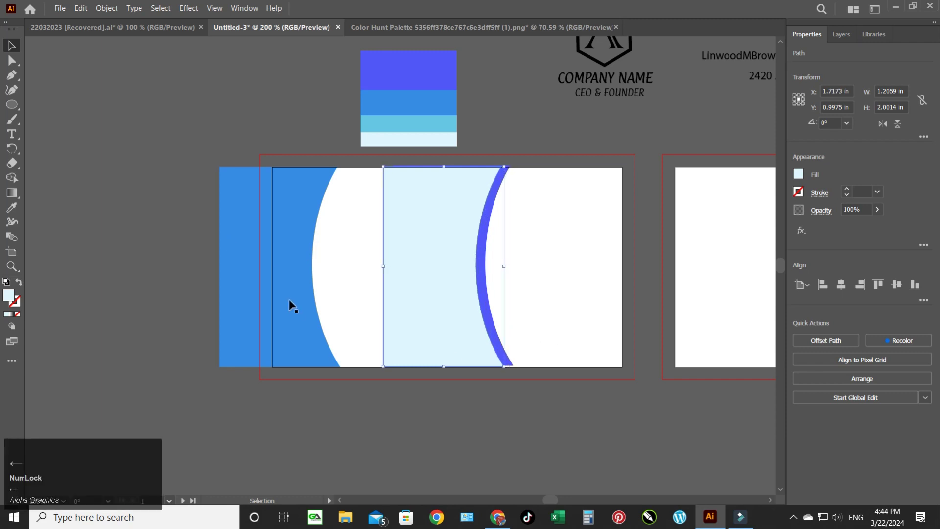
Step: Bring the blue shape to front and nudge it right, leaving thin pale blue and violet arcs
left_click_drag(286, 298, 110, 10)
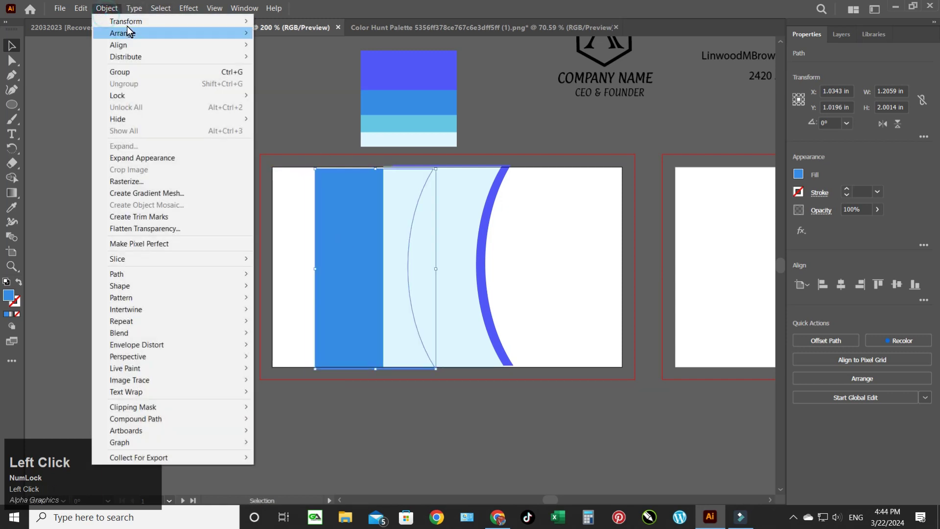
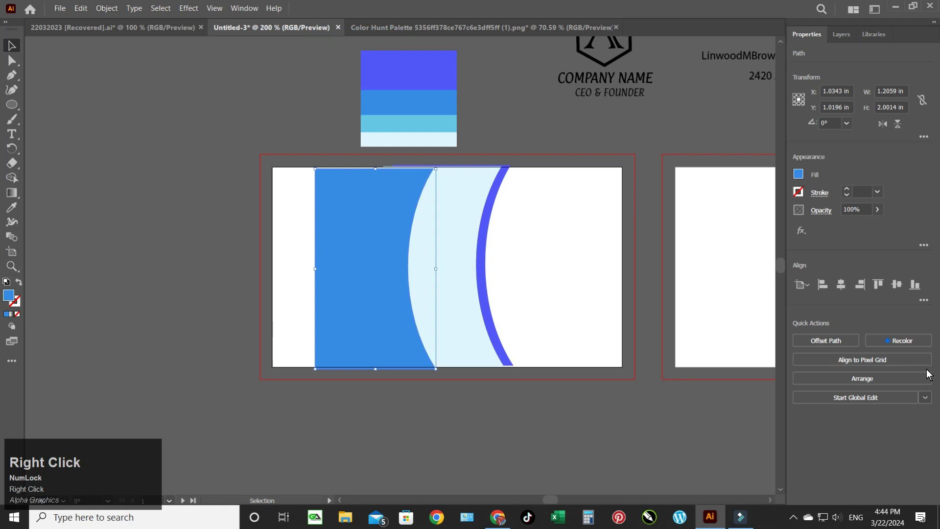
key("Right")
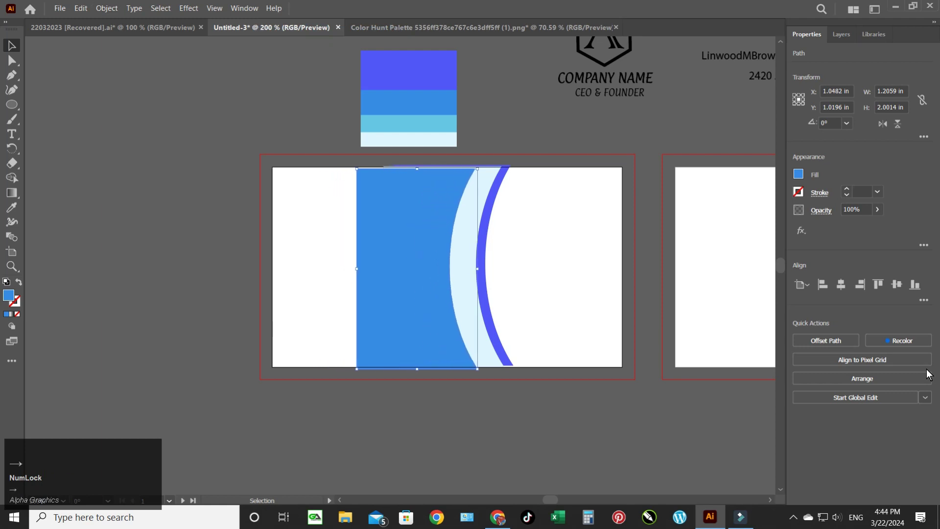
key("Up")
key("Right")
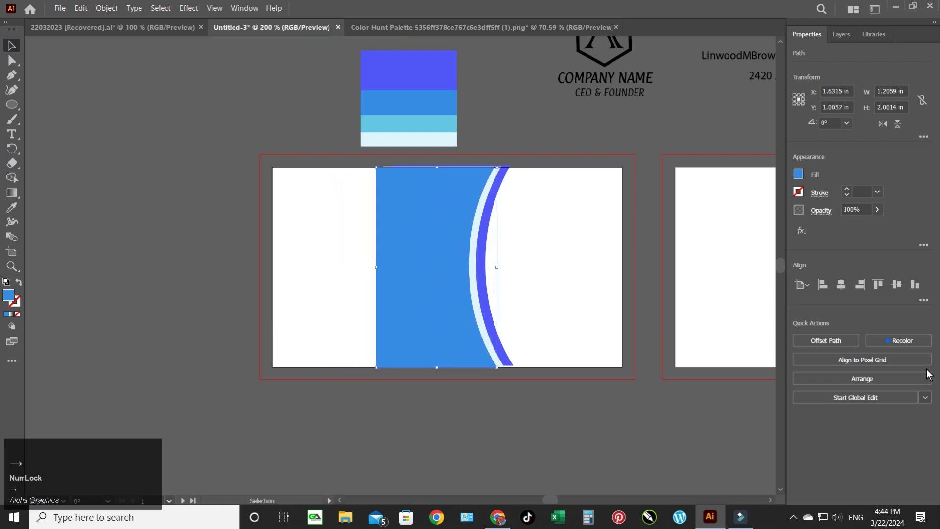
key("Left")
key("Right")
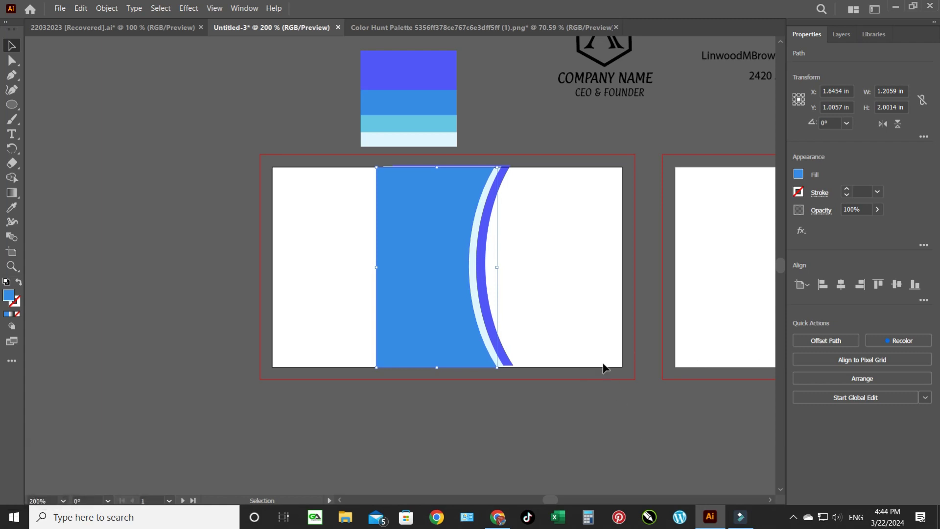
Step: Marquee-select the three stacked curved shapes together
left_click_drag(583, 478, 844, 286)
right_click(844, 286)
key("ctrl+z")
left_click(901, 288)
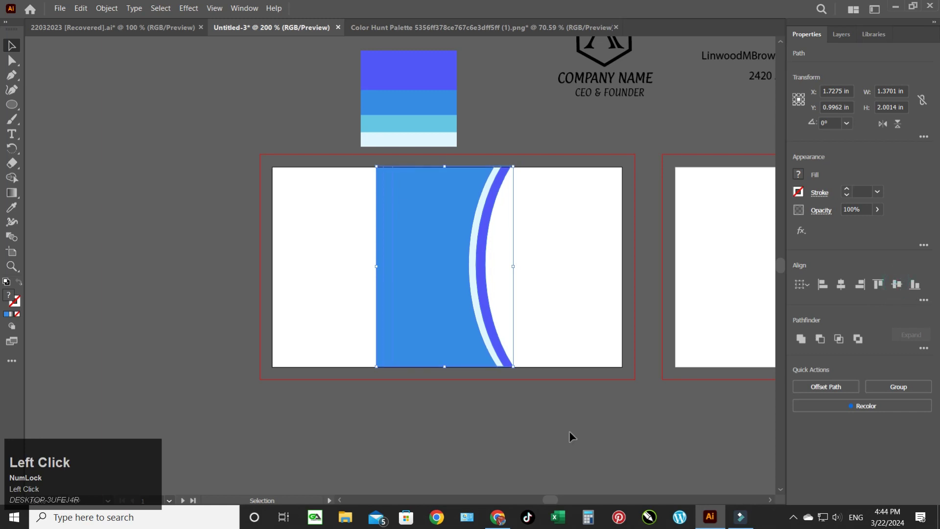
right_click(463, 436)
left_click(511, 413)
Step: Group the three curved shapes (Ctrl+G) and align the group to the card's left edge
right_click(549, 426)
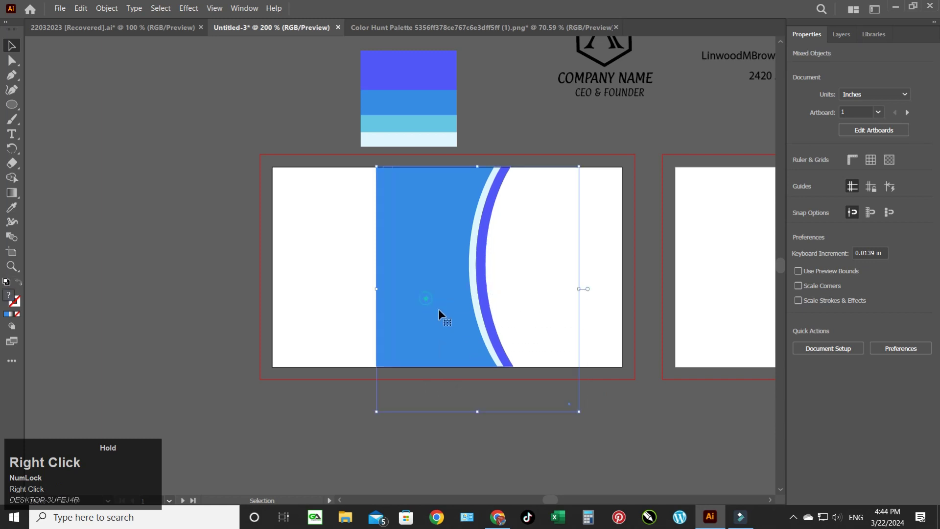
key("ctrl+g")
left_click(647, 450)
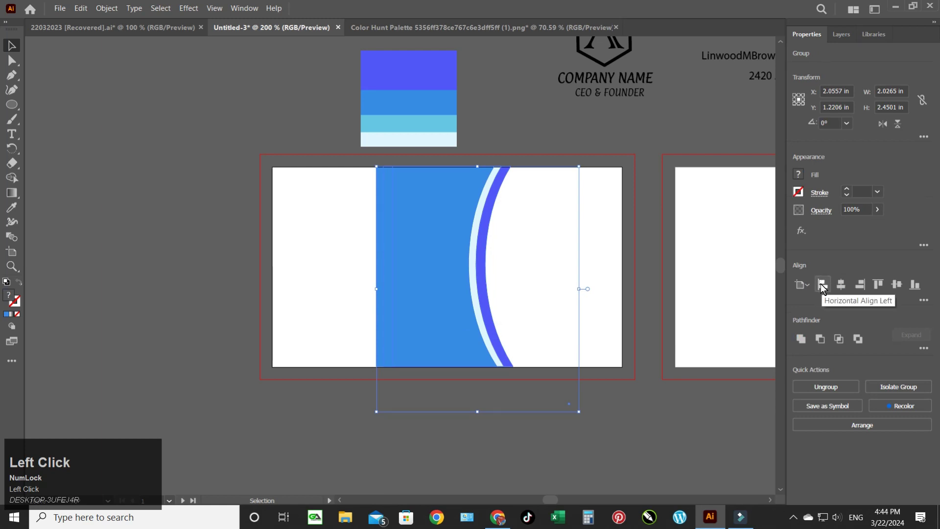
left_click(307, 300)
right_click(474, 330)
right_click(916, 336)
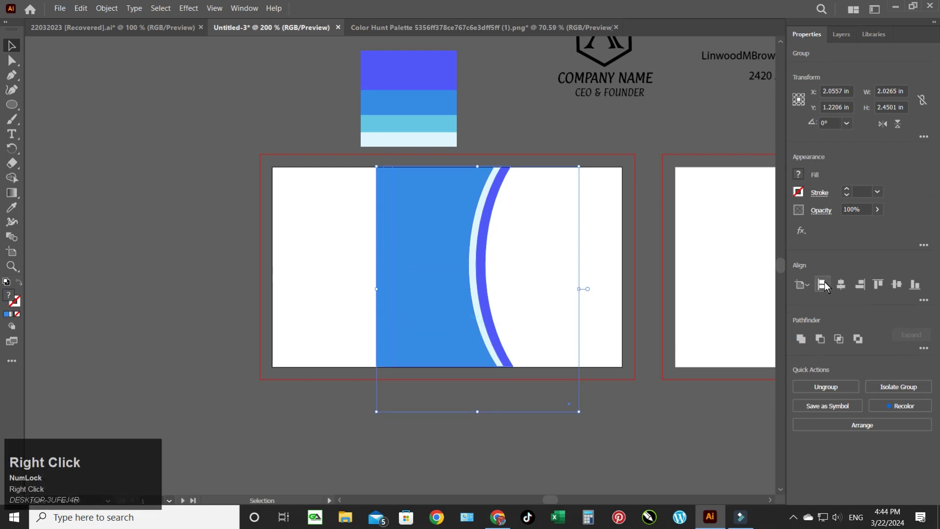
left_click(826, 286)
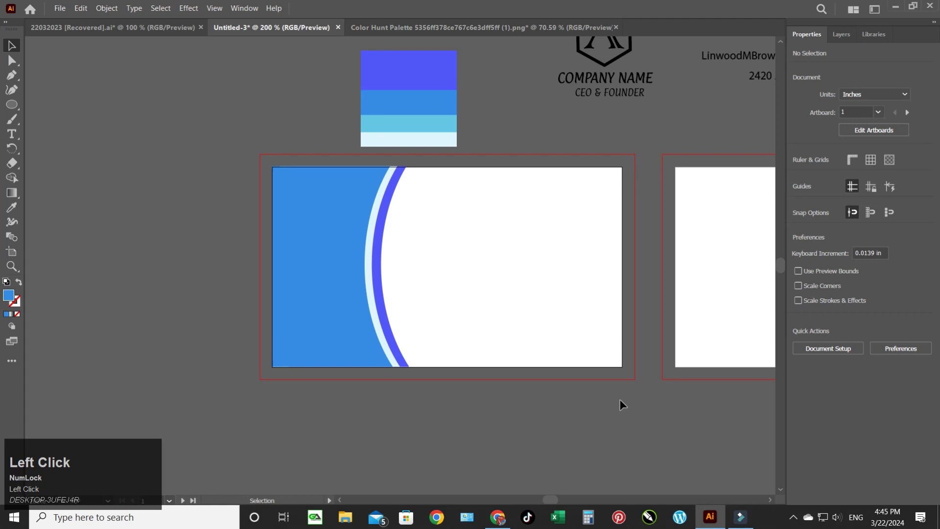
Step: Ungroup the aligned shapes back into separate objects
left_click_drag(247, 132, 319, 316)
right_click(319, 316)
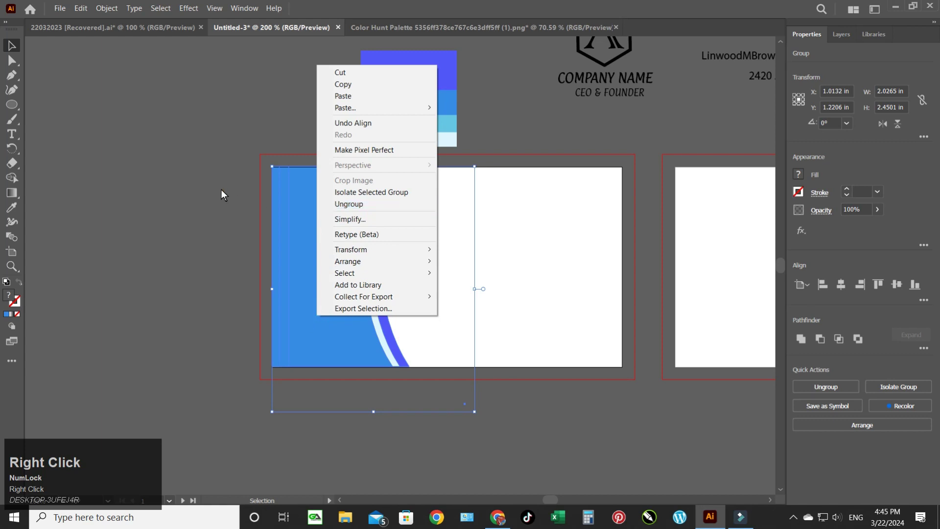
left_click(294, 175)
right_click(344, 292)
left_click(388, 187)
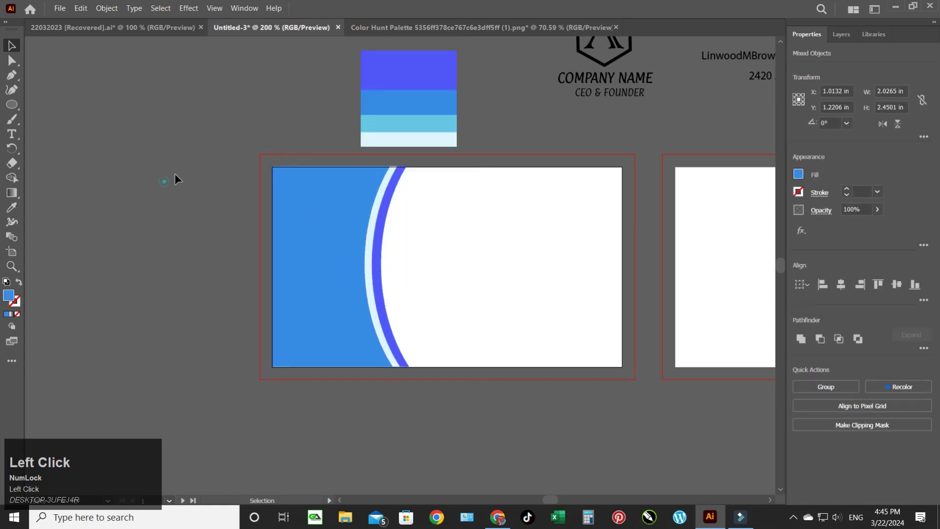
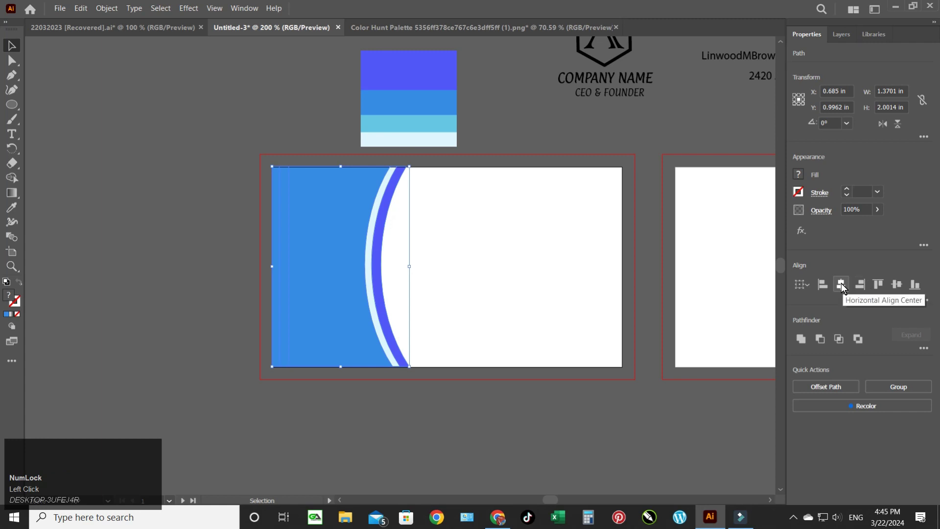
left_click(846, 288)
key("ctrl+z")
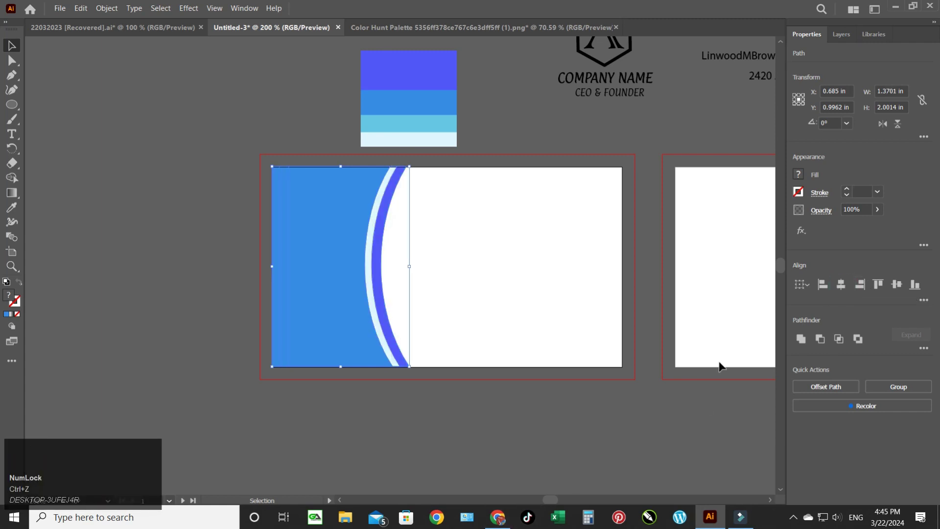
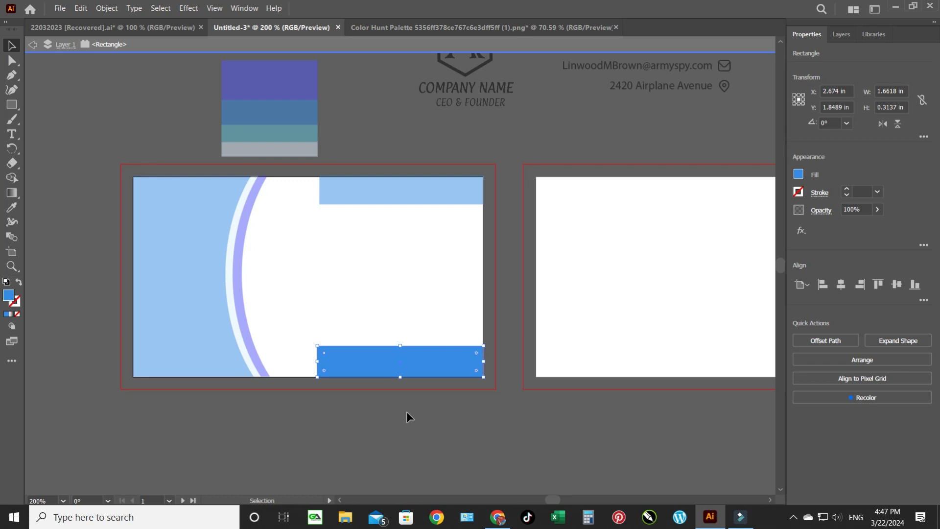
Step: Add a blue top-right bar and a bottom-right bar with its left end rounded via the corner widget
left_click(420, 433)
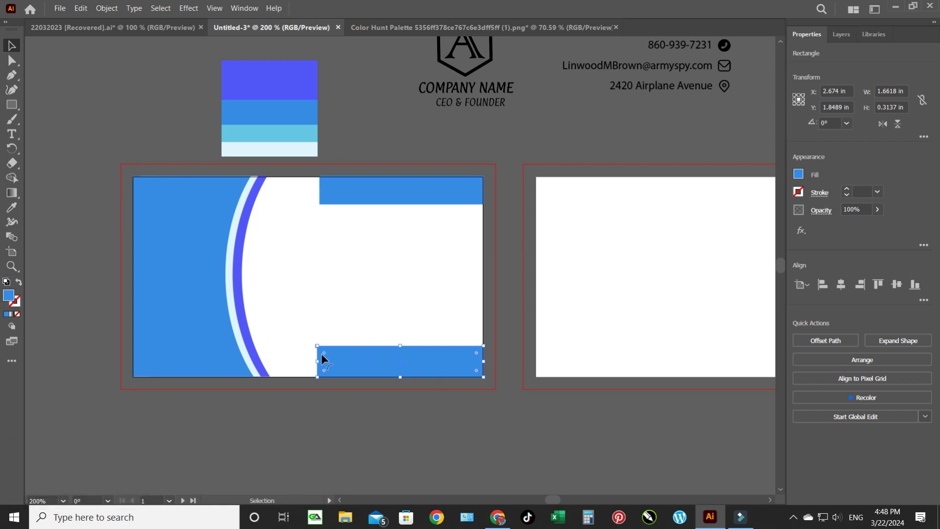
left_click(329, 357)
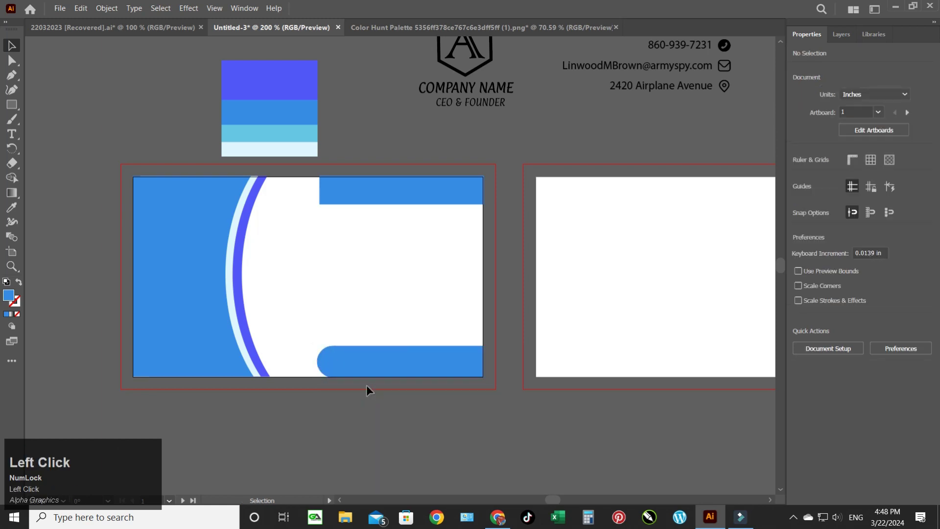
left_click(16, 195)
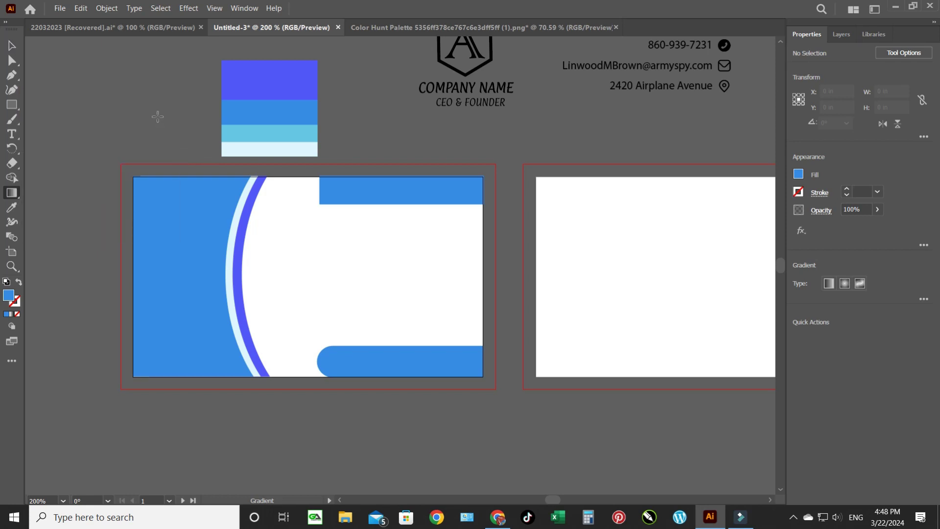
Step: Select the rounded bottom bar and give it a white-to-black linear gradient fill
key("v")
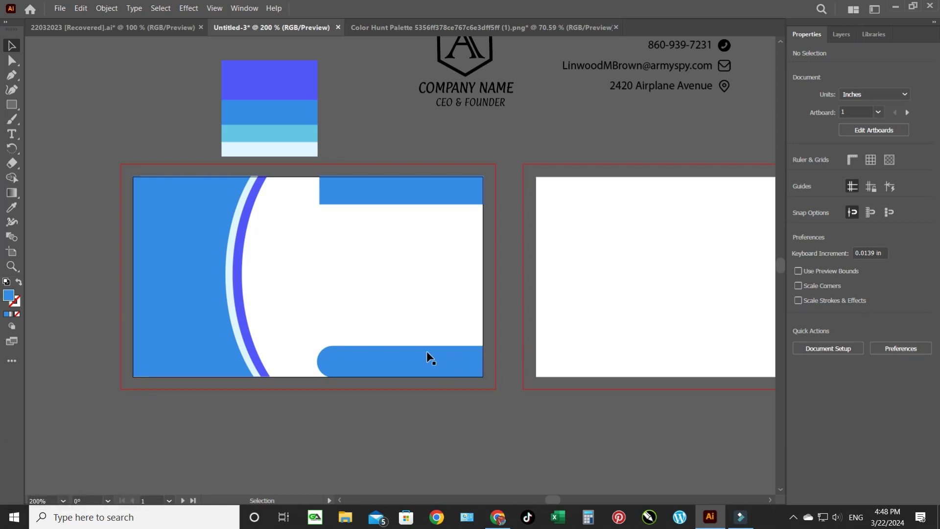
left_click(431, 354)
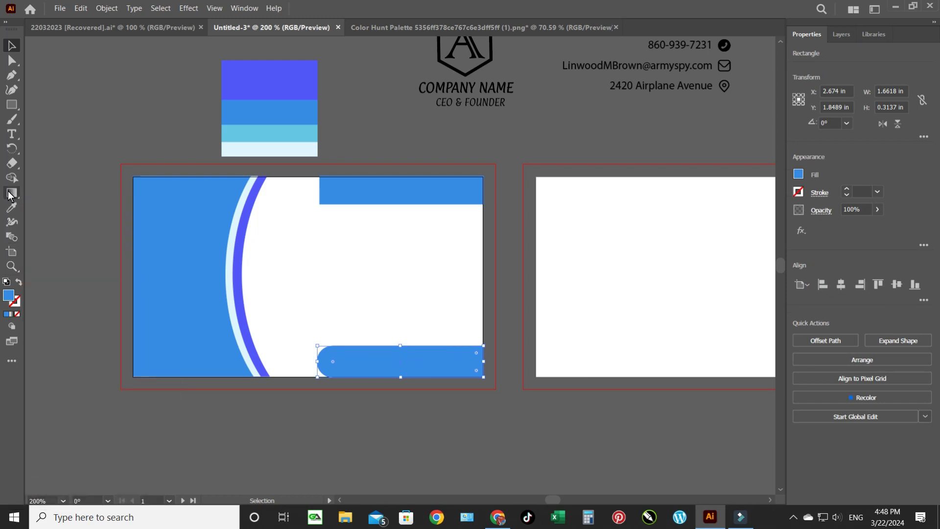
left_click(13, 196)
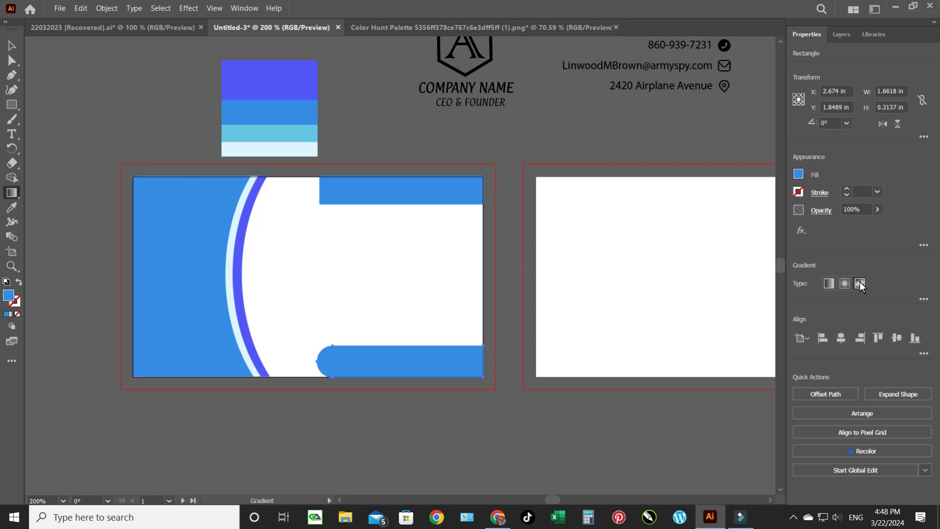
left_click(834, 291)
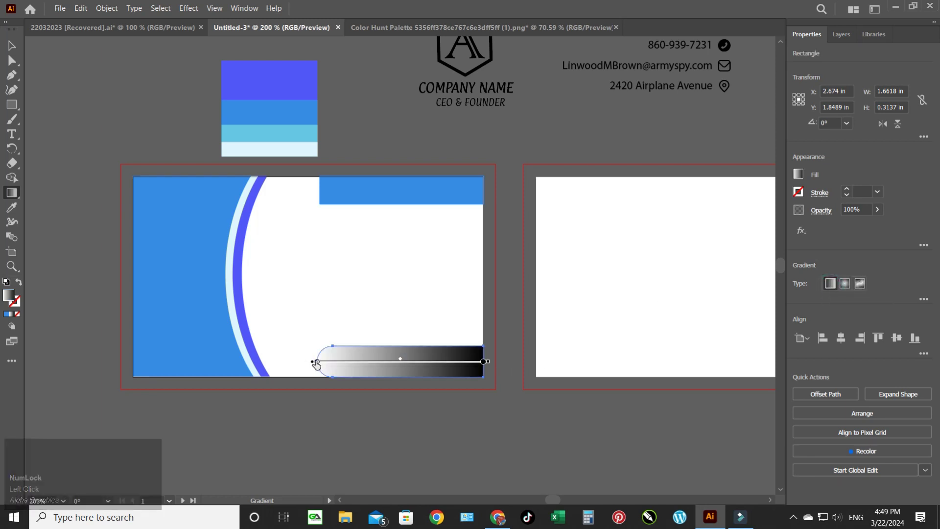
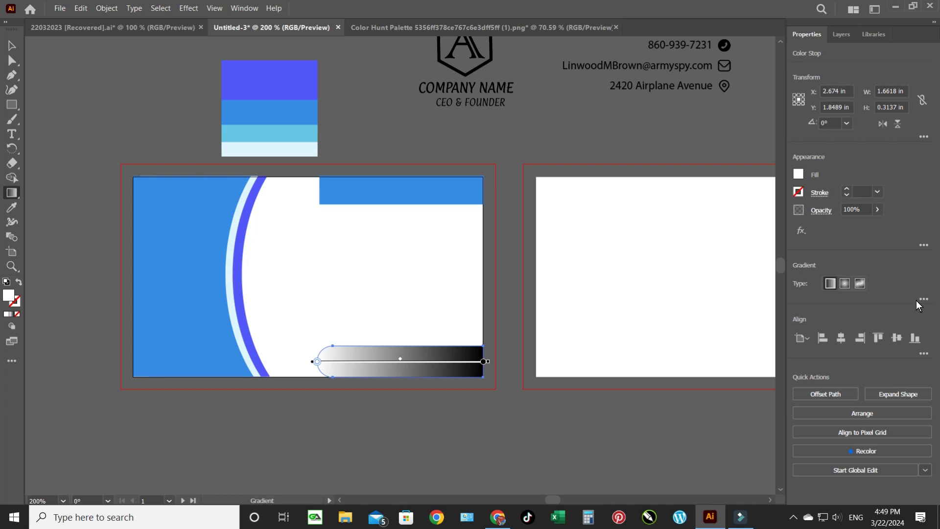
Step: Check the white stop's colour, restore the gradient, and start the eyedropper for swatch sampling
left_click(922, 304)
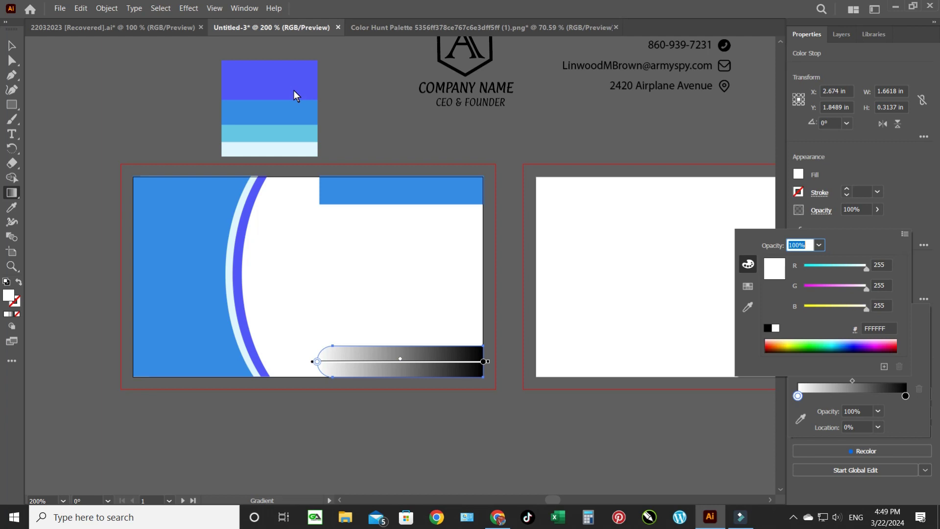
left_click(748, 311)
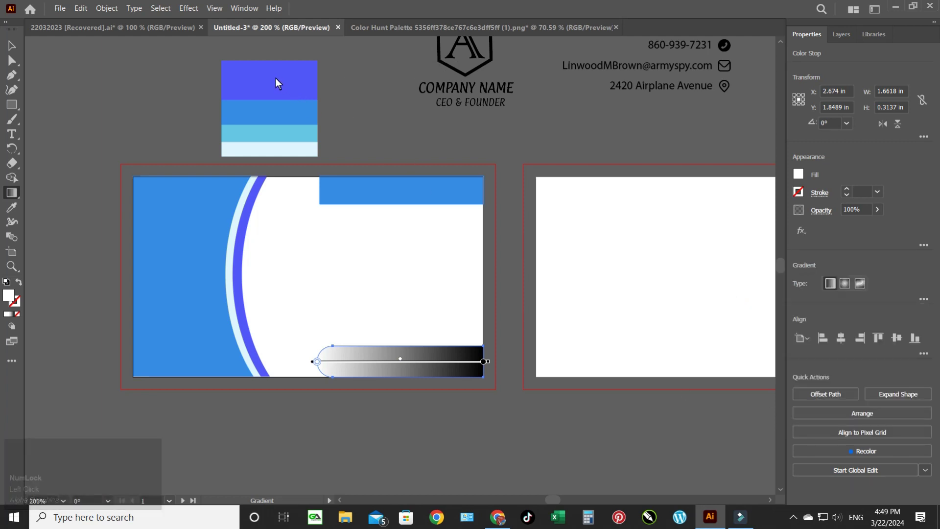
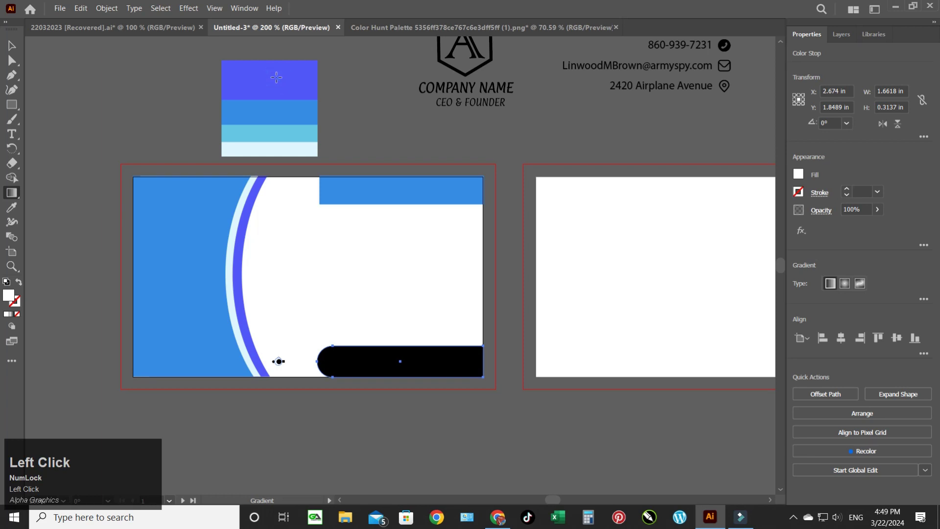
key("ctrl+z")
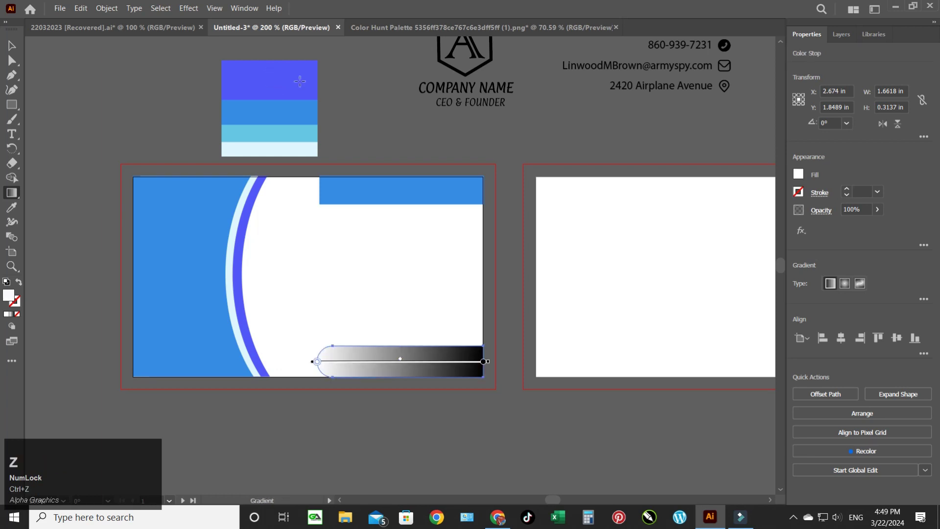
left_click(927, 303)
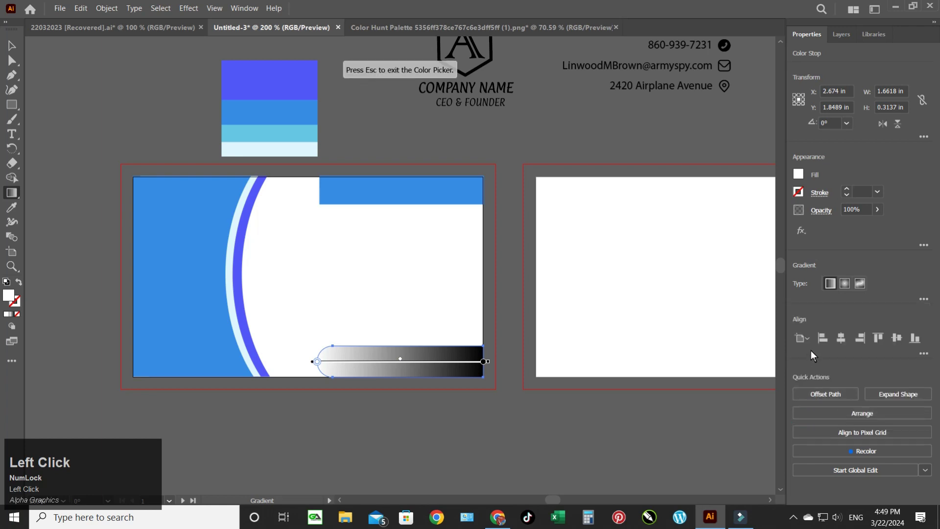
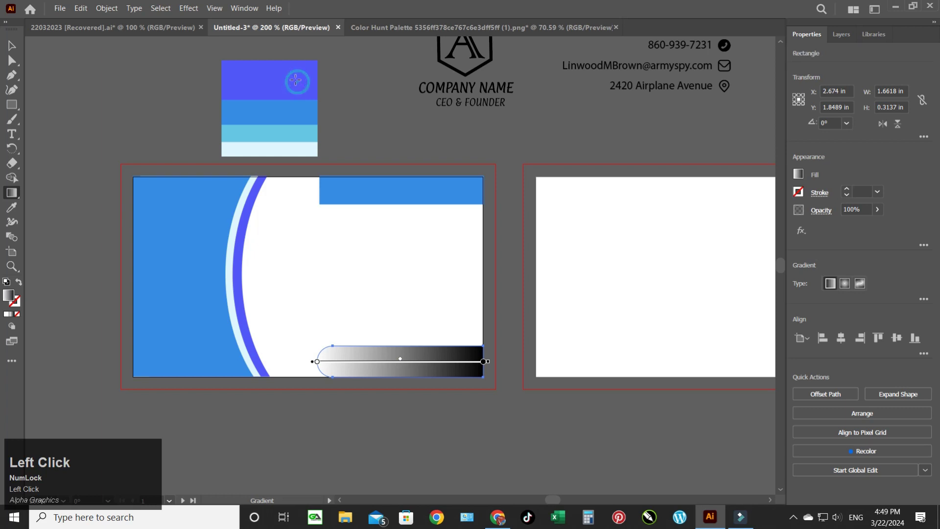
Step: Recolour the bar's gradient stops to the palette's purple and light blue, then deselect
left_click(926, 301)
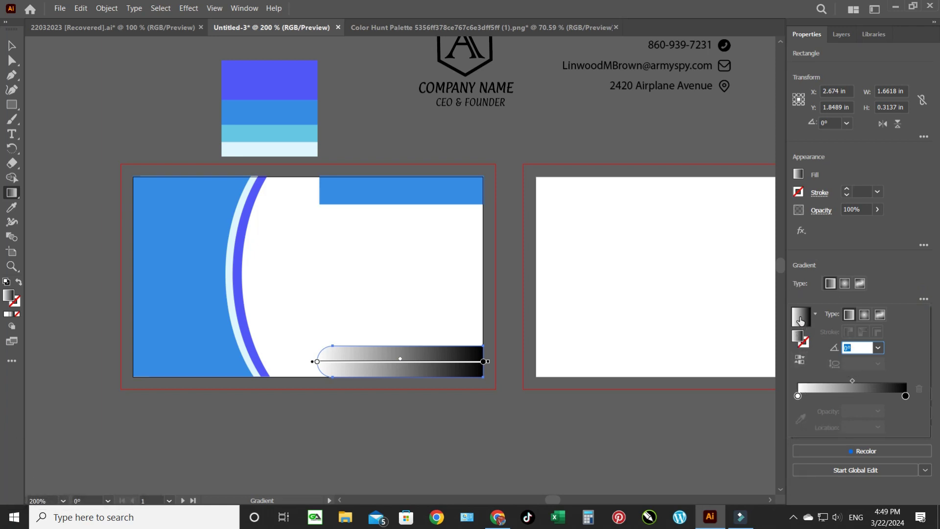
left_click(801, 399)
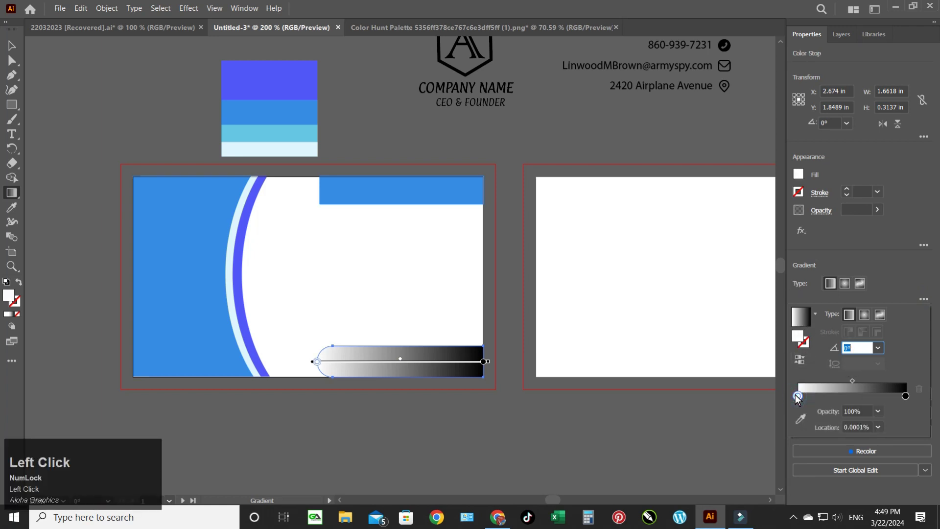
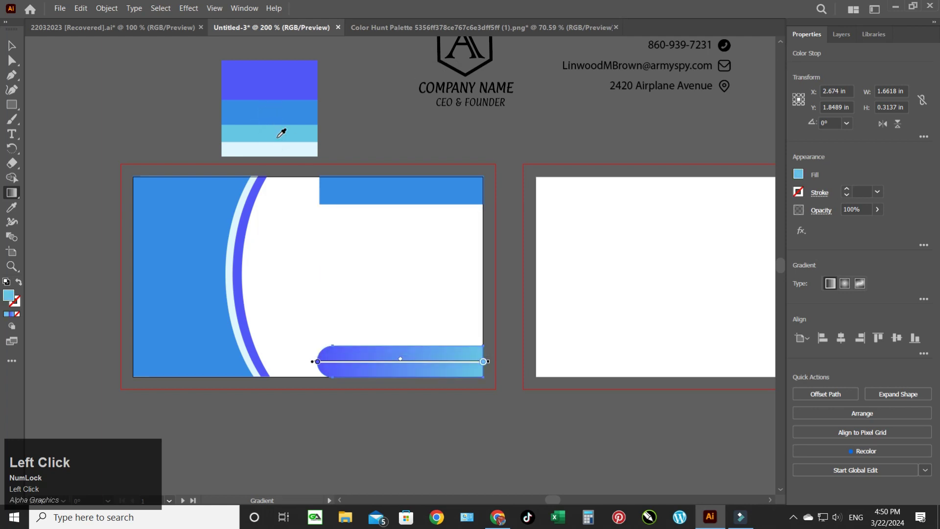
left_click(10, 46)
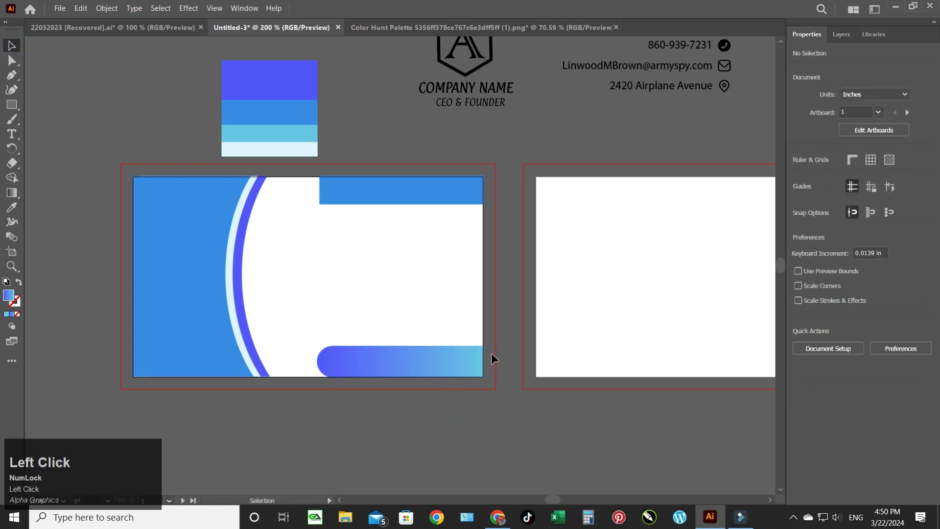
Step: Swap the top-right blue rectangle for a copy of the purple-to-blue bar and turn on the rulers
left_click(445, 197)
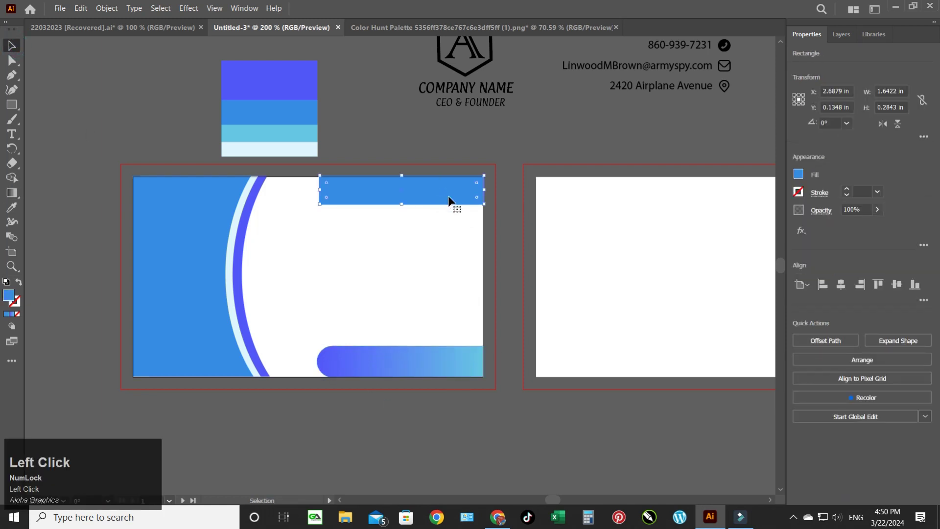
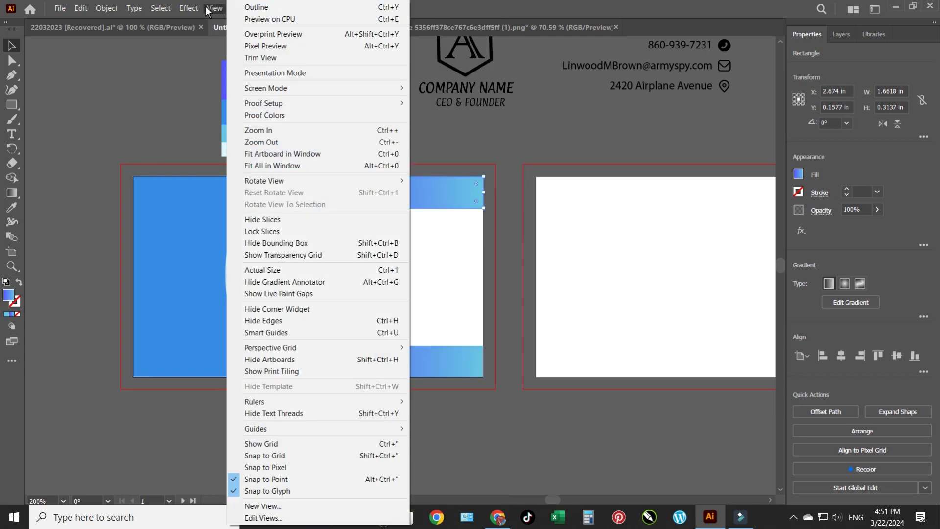
left_click(112, 75)
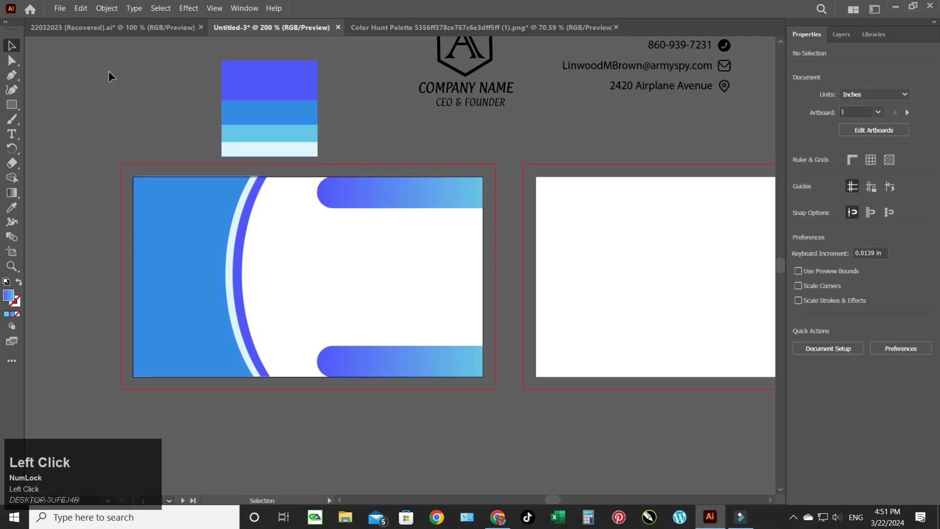
key("ctrl+u")
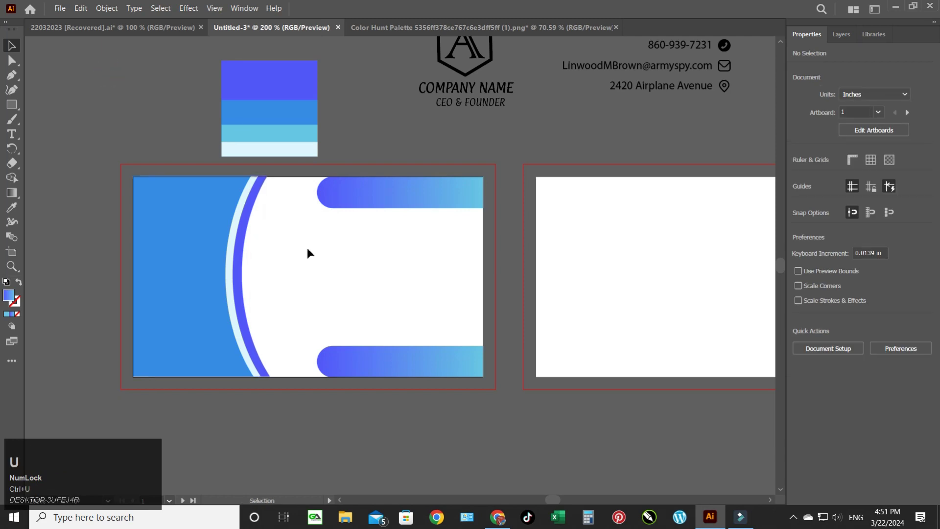
left_click_drag(386, 201, 189, 7)
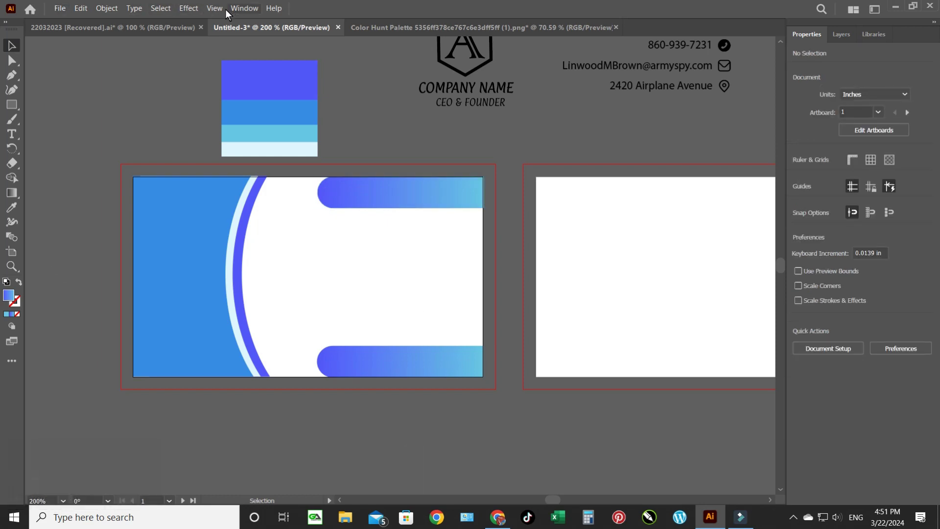
key("r")
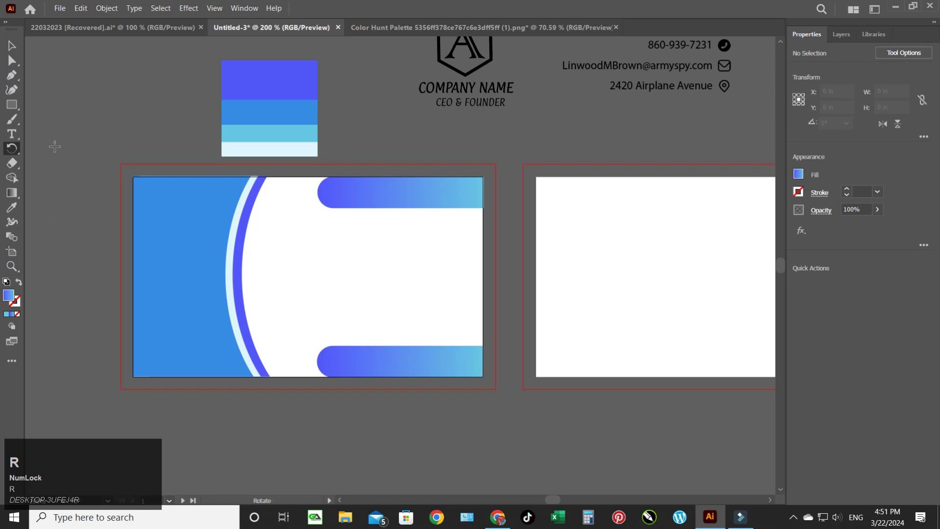
left_click(10, 46)
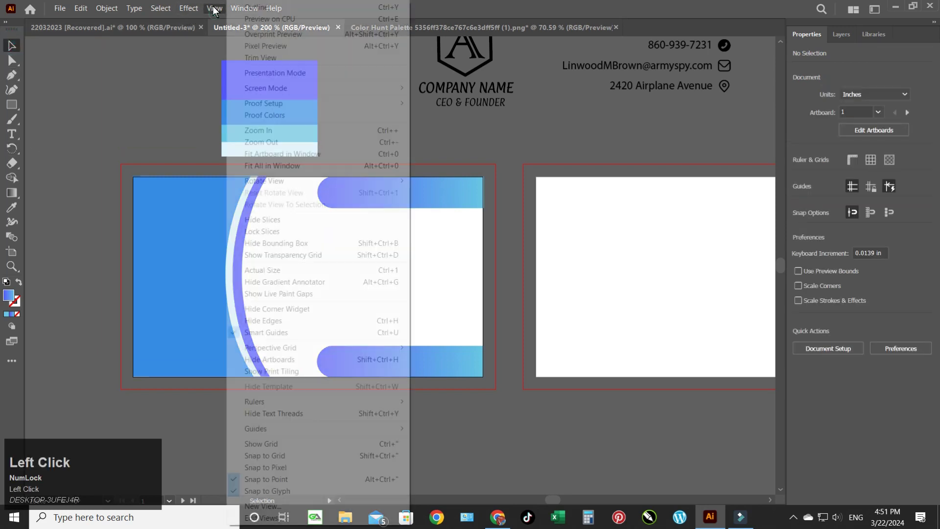
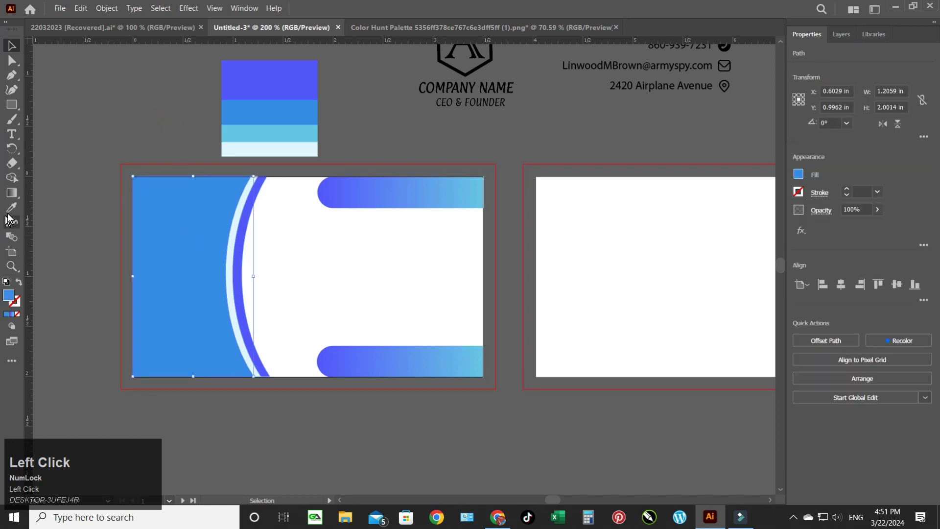
Step: Fill the curved left panel with a linear gradient: near-white right stop, eyedropped palette blue left stop
left_click(14, 196)
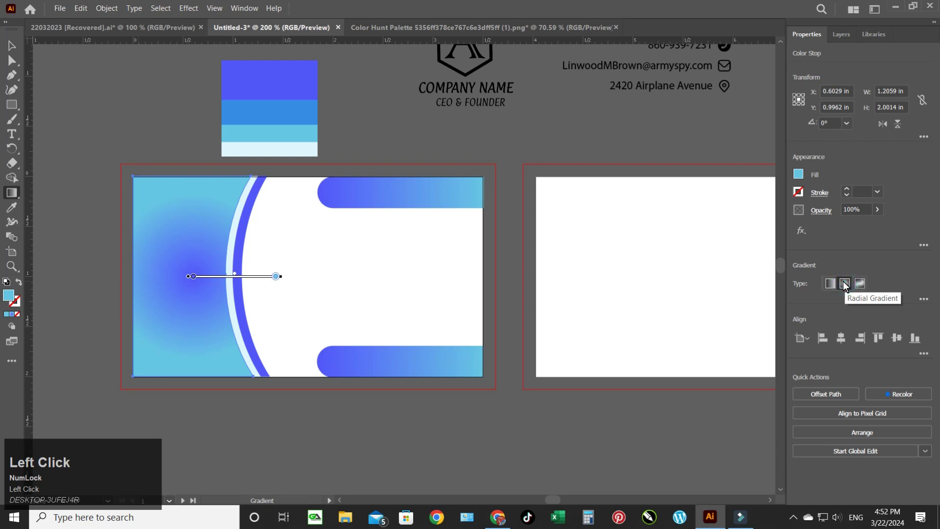
left_click(860, 286)
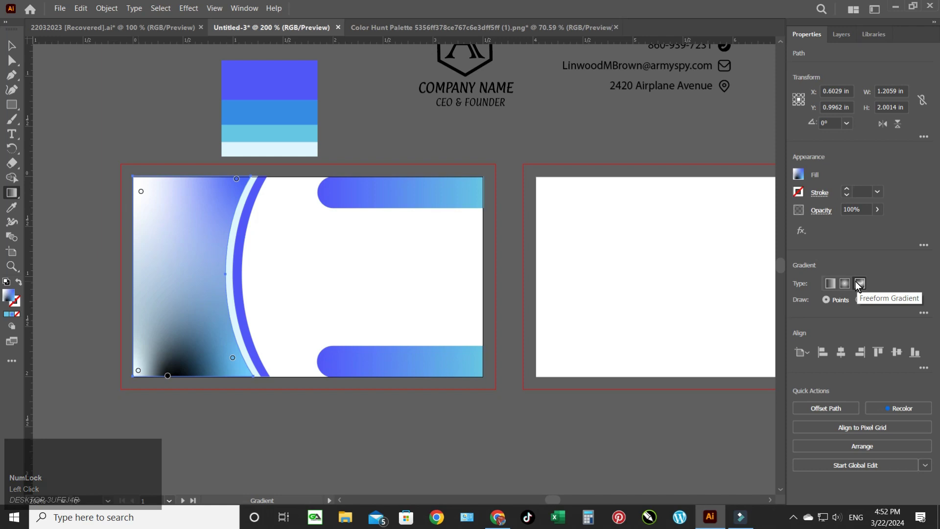
left_click(834, 285)
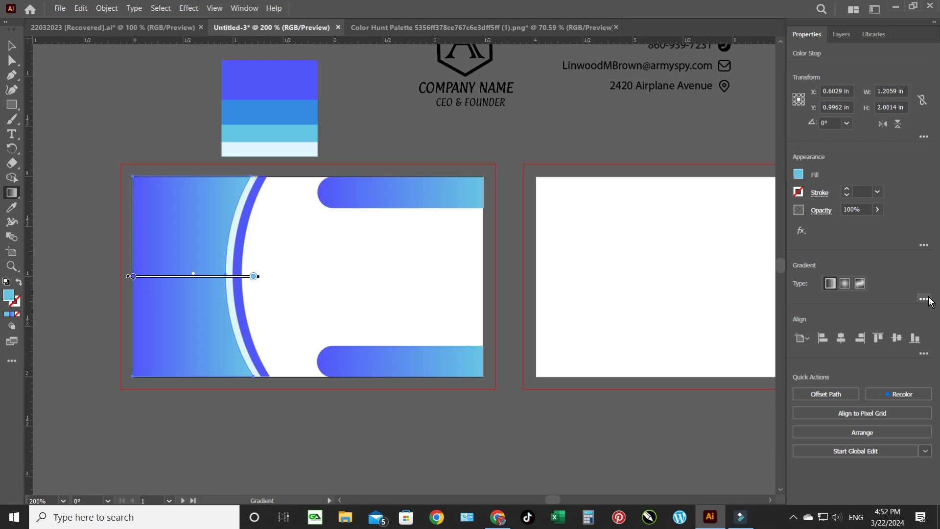
double_click(928, 299)
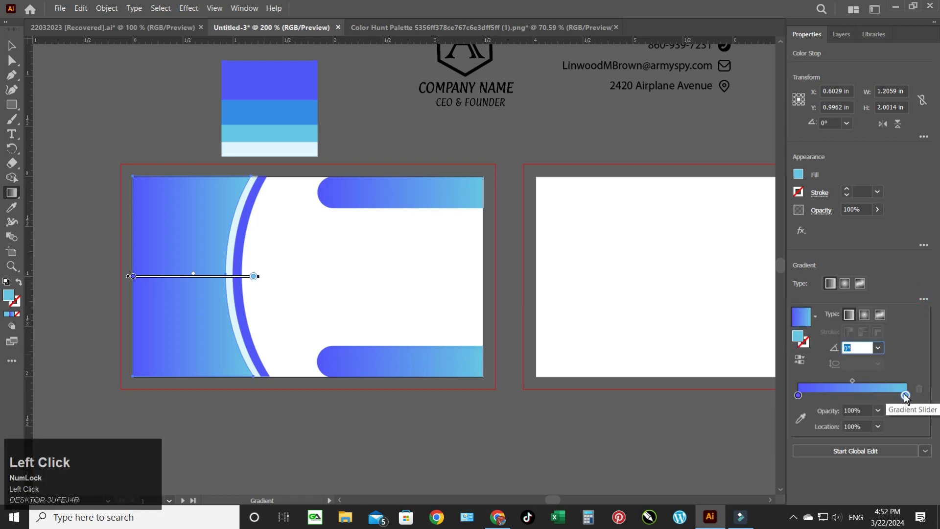
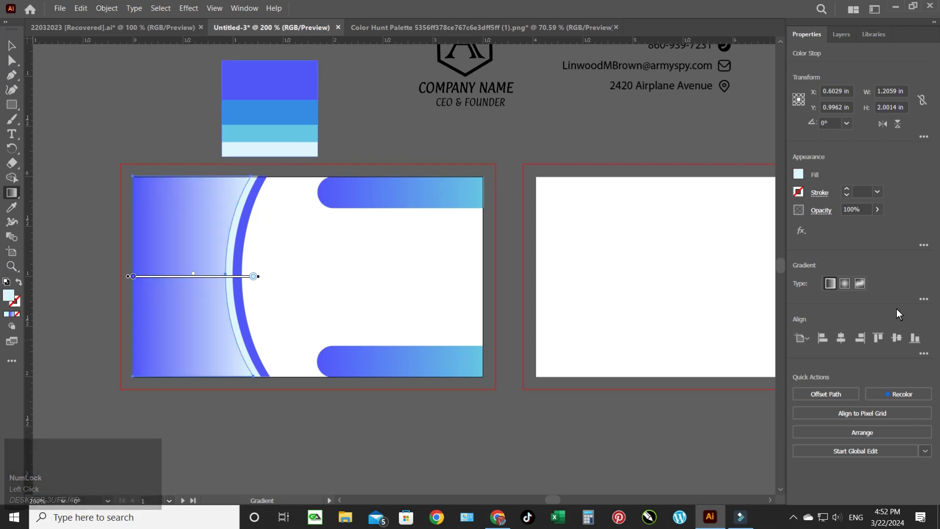
left_click(928, 301)
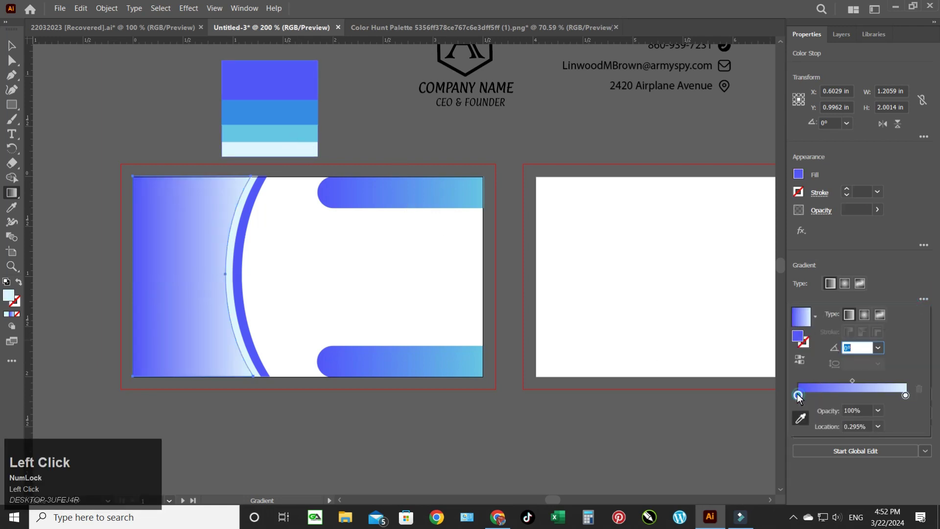
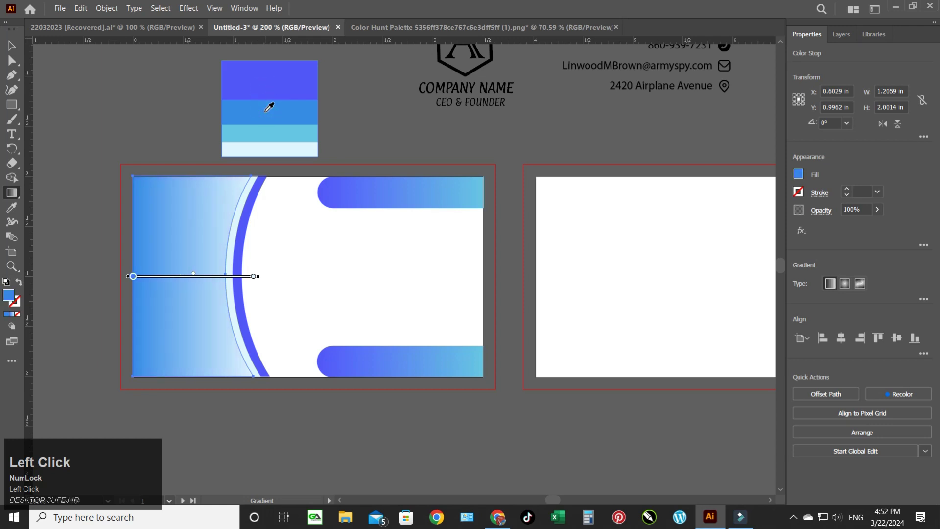
left_click(13, 47)
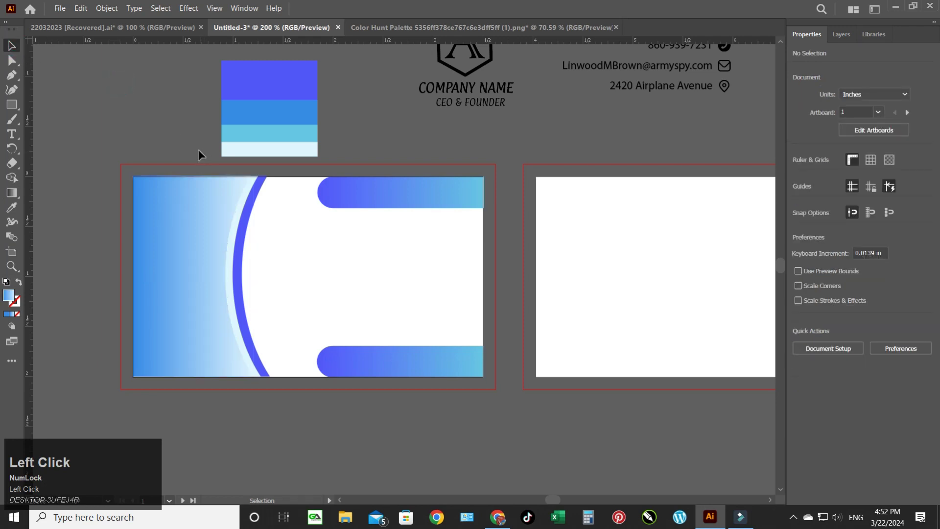
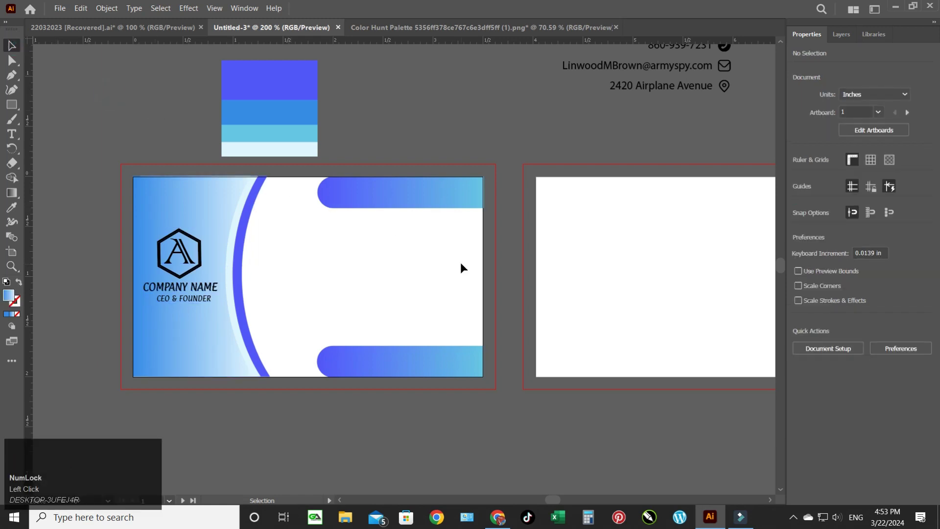
Step: Drag the contact details block onto the front card's right side
left_click_drag(712, 92, 546, 111)
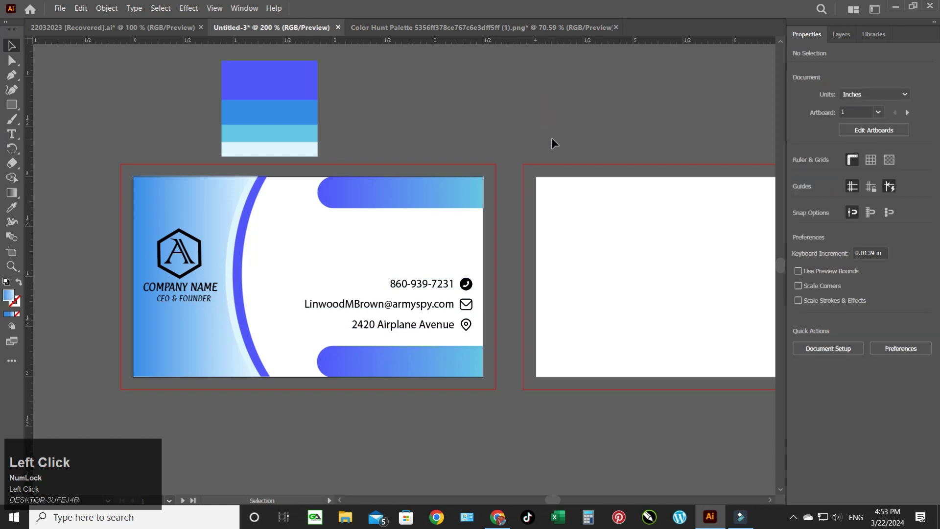
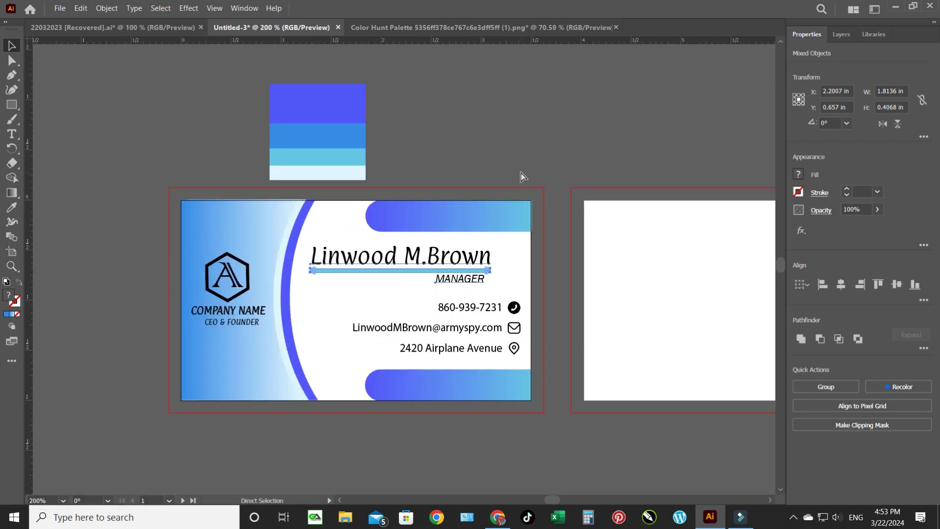
Step: Select the name text and nudge it into position with the arrow keys
left_click(513, 128)
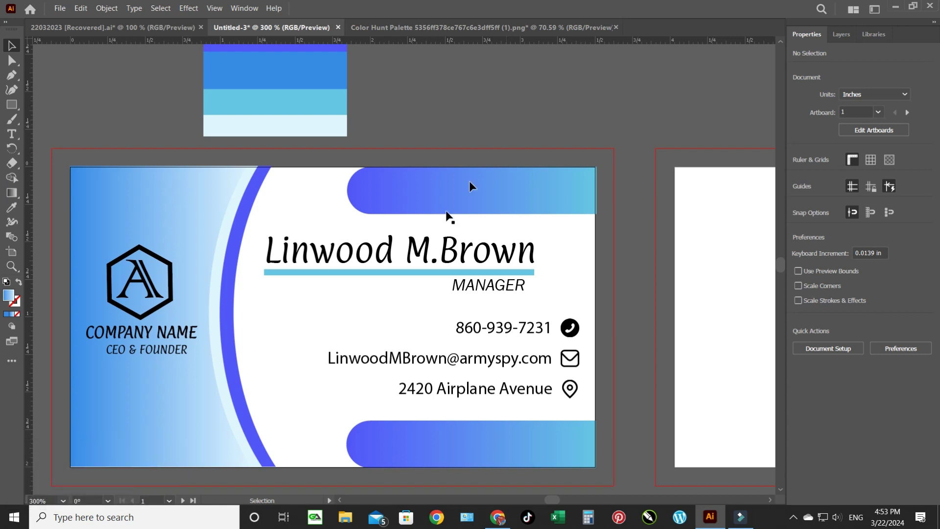
left_click(426, 260)
key("Left")
key("Down")
key("Up")
key("Right")
key("Left")
key("Down")
key("Up")
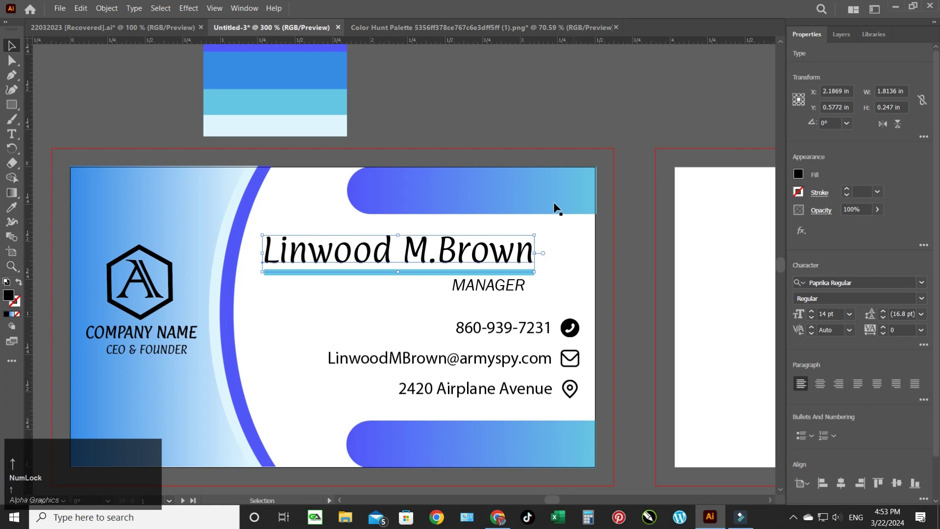
Step: Group the name, underline and MANAGER title (Ctrl+G) and nudge the group slightly left
left_click(448, 274)
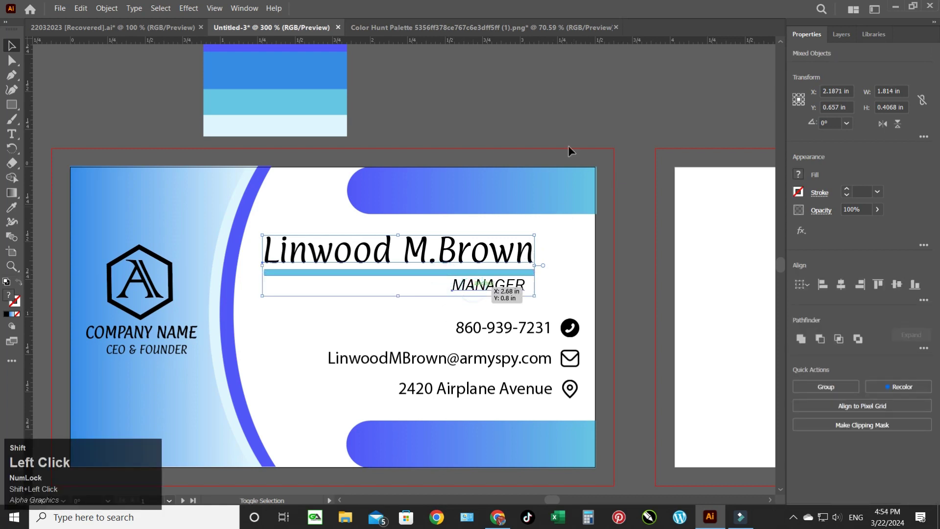
key("ctrl+g")
key("Left")
key("Down")
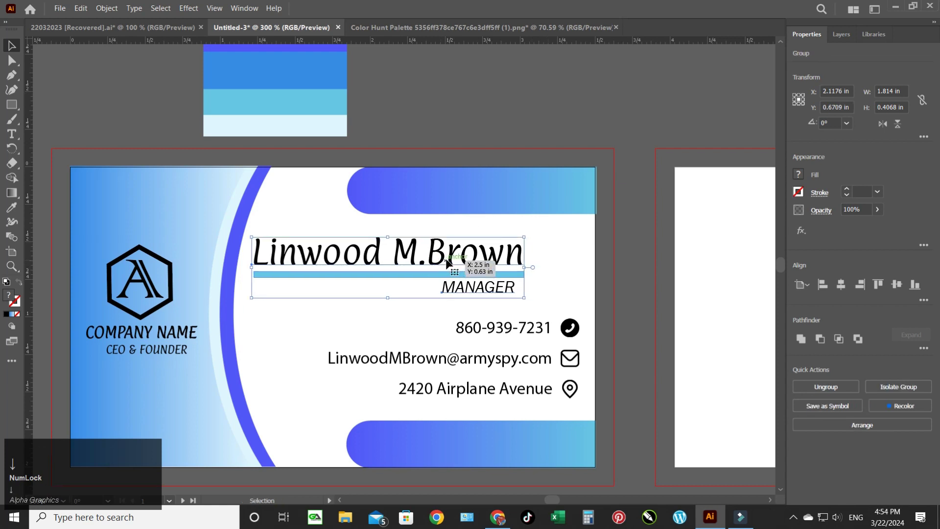
key("Up")
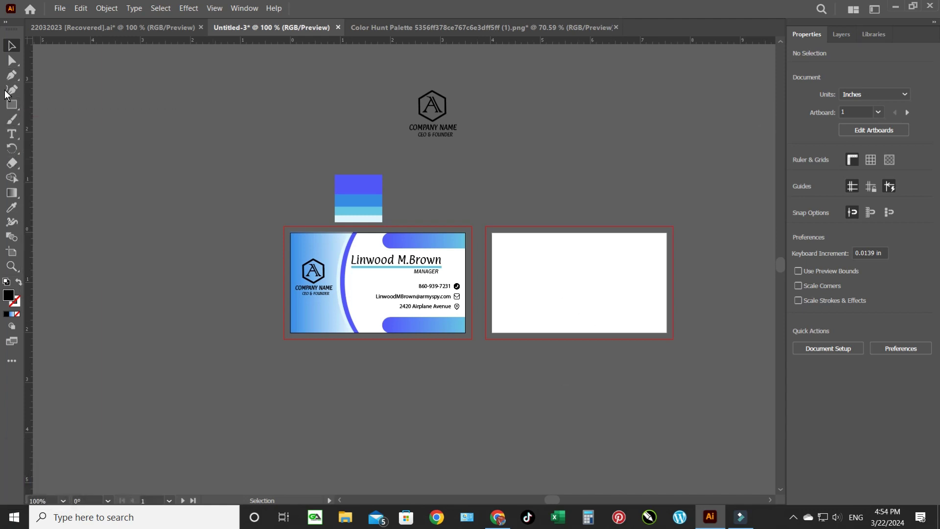
Step: Draw a 3.5 x 2 in white rectangle covering the back card's artboard
left_click_drag(10, 105, 932, 124)
key("Tab")
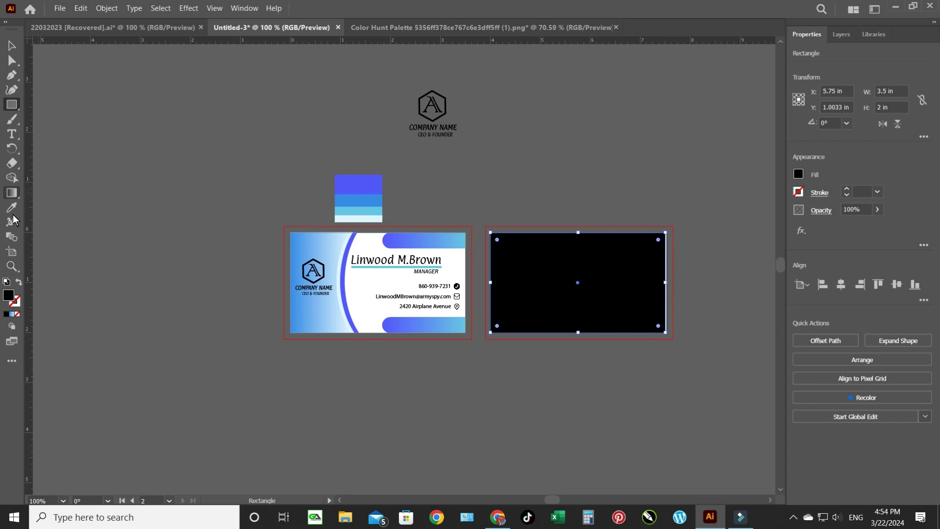
left_click_drag(11, 297, 611, 184)
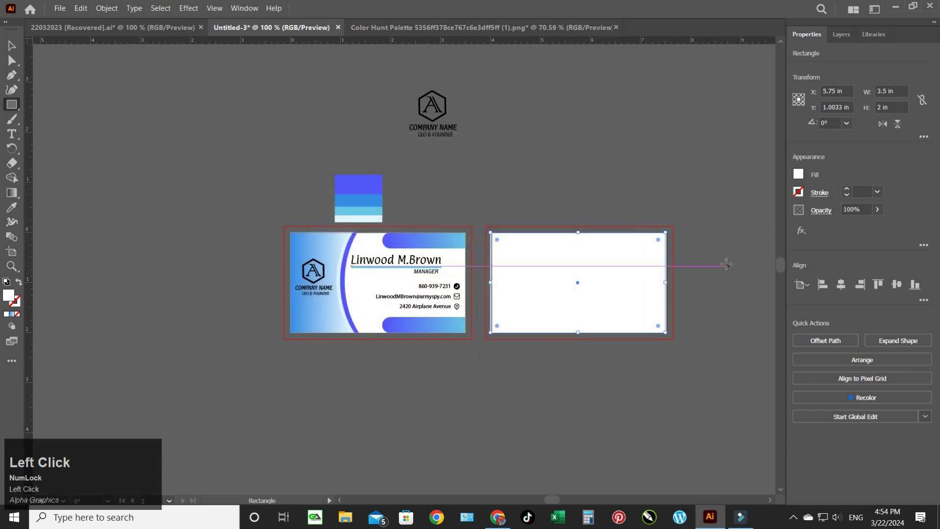
left_click_drag(15, 46, 930, 298)
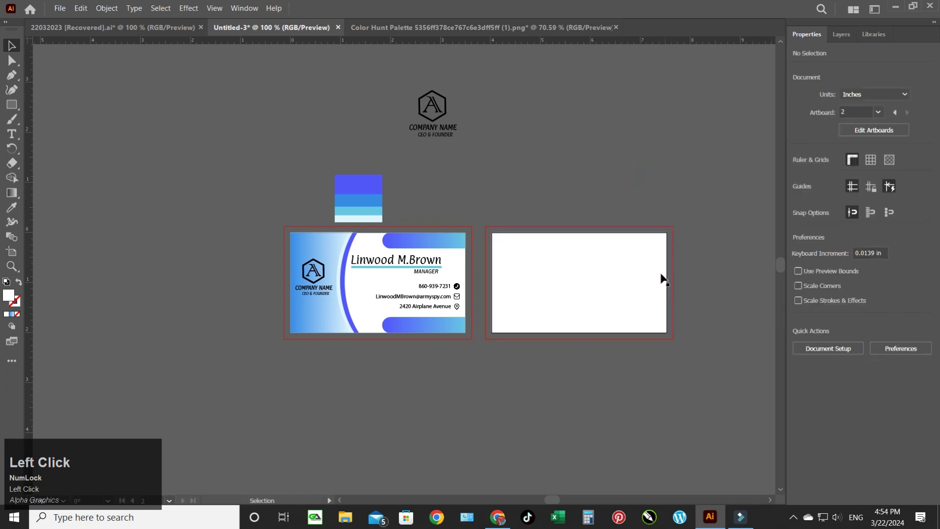
Step: Give the back-card rectangle a blue-to-white linear gradient fill with its settings open
left_click(625, 275)
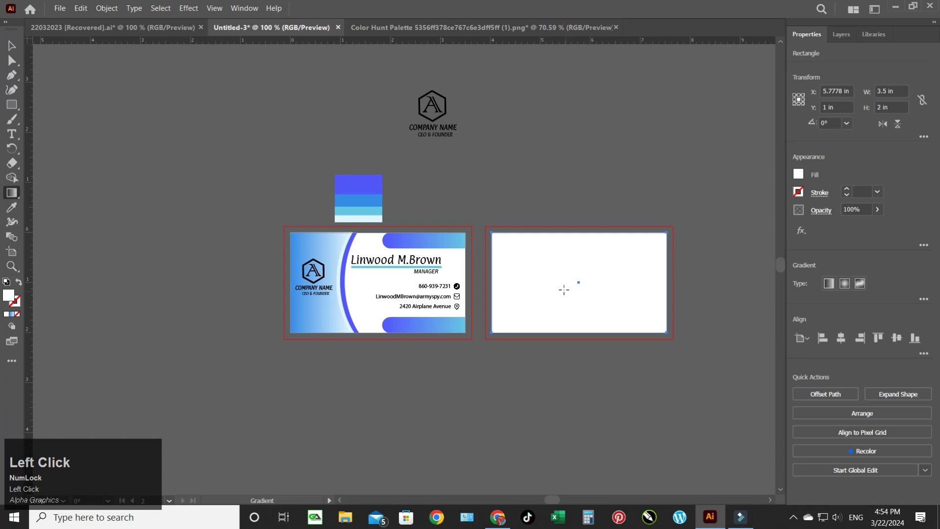
key("g")
left_click(925, 303)
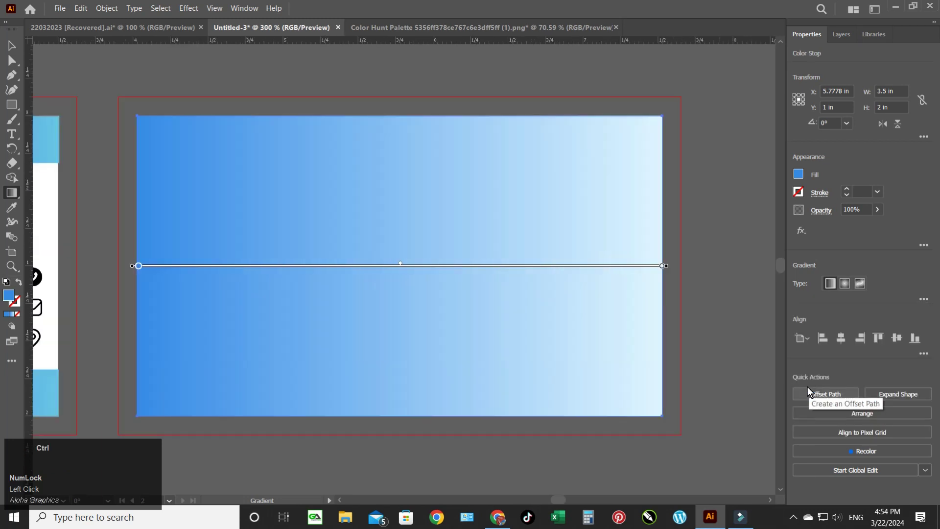
left_click(927, 300)
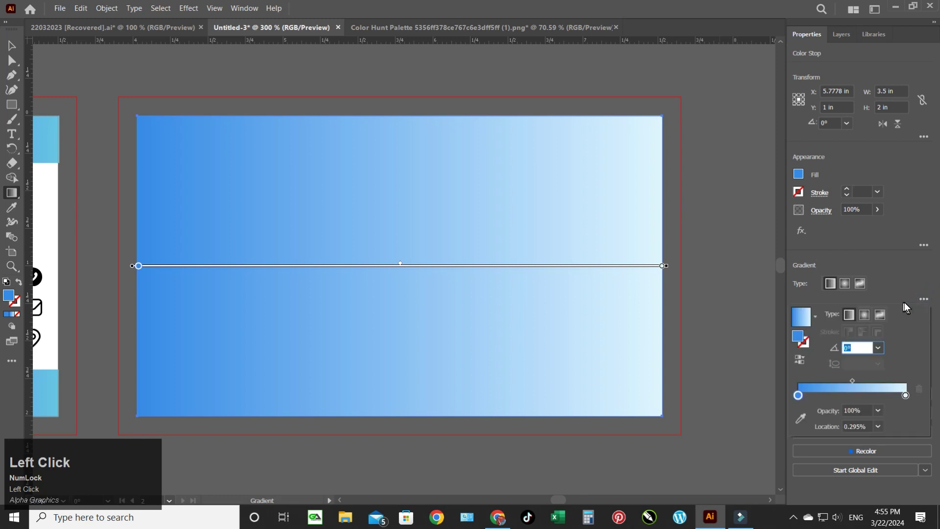
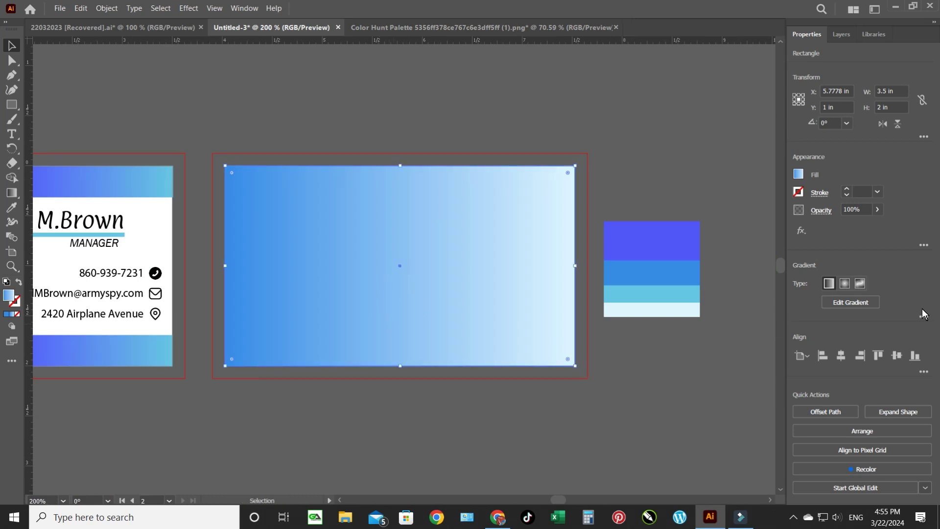
Step: Eyedrop the palette's purple and teal onto the two gradient stops and make the gradient radial
left_click(925, 317)
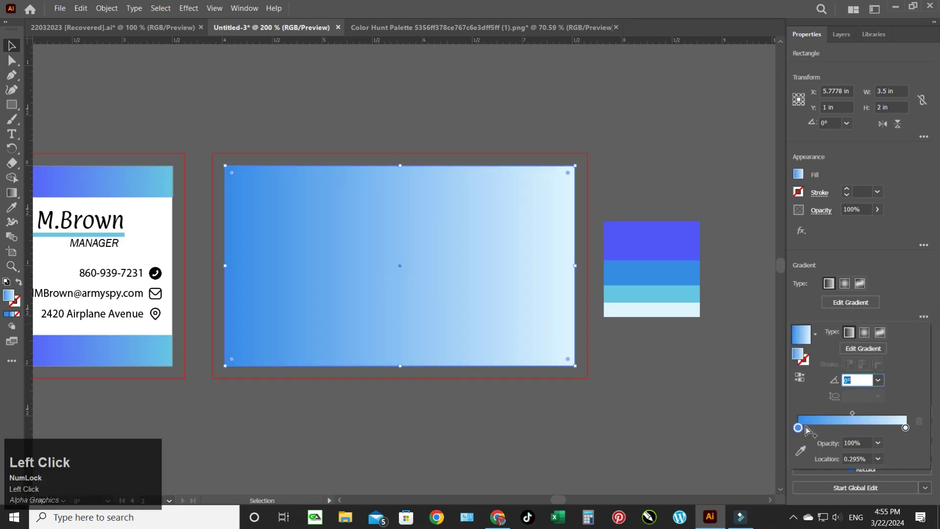
left_click(801, 433)
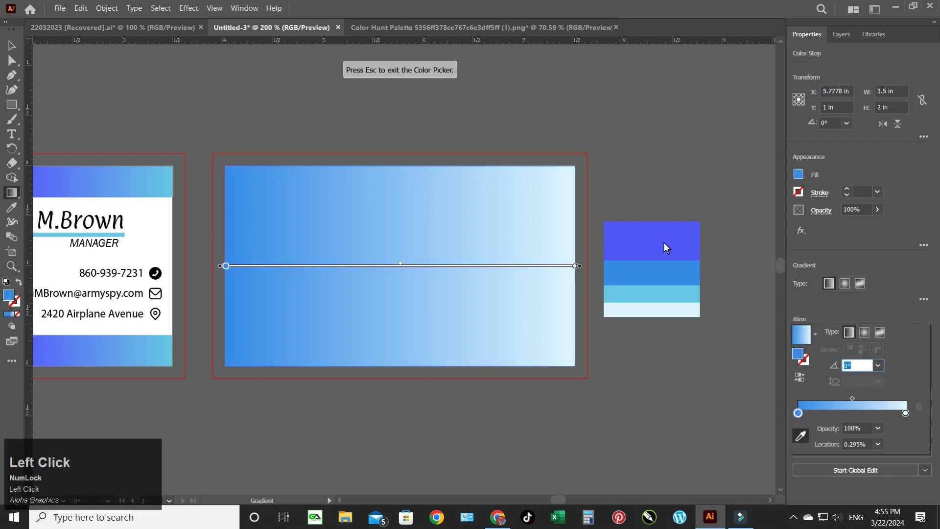
left_click(801, 419)
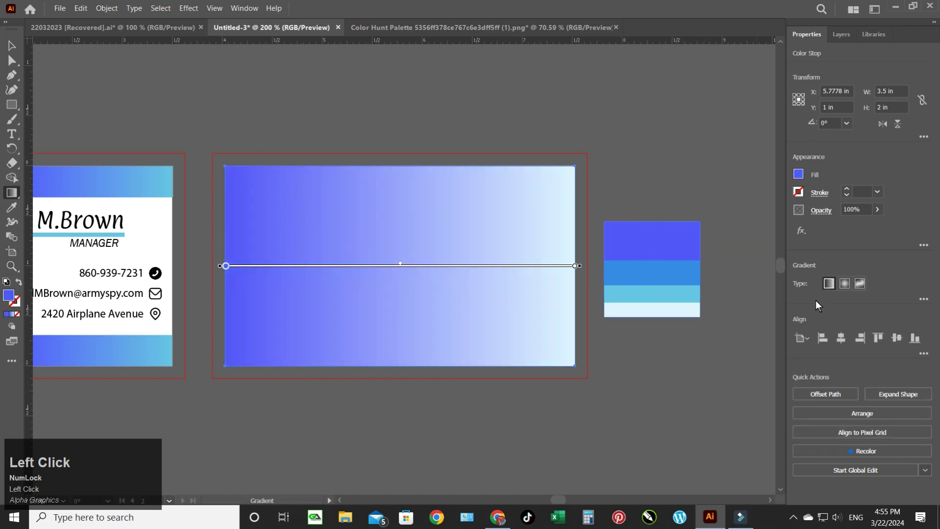
left_click(927, 303)
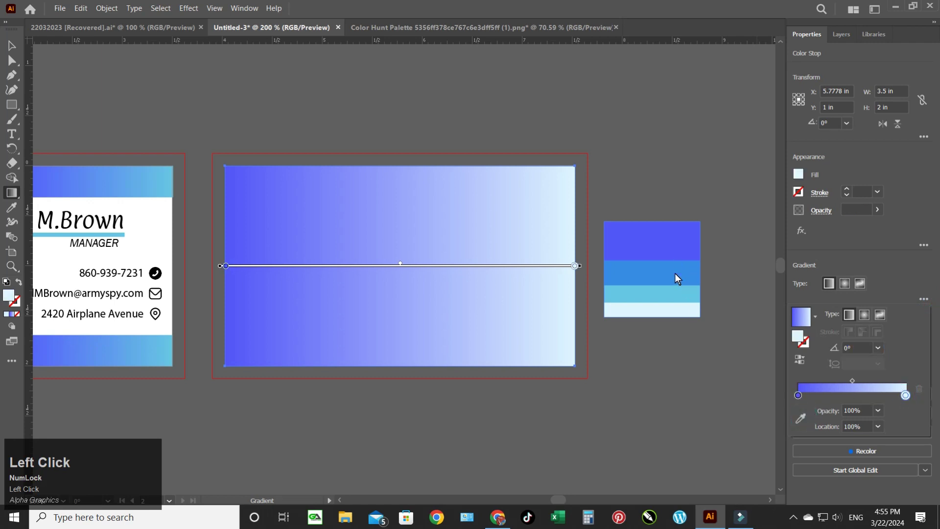
left_click(800, 417)
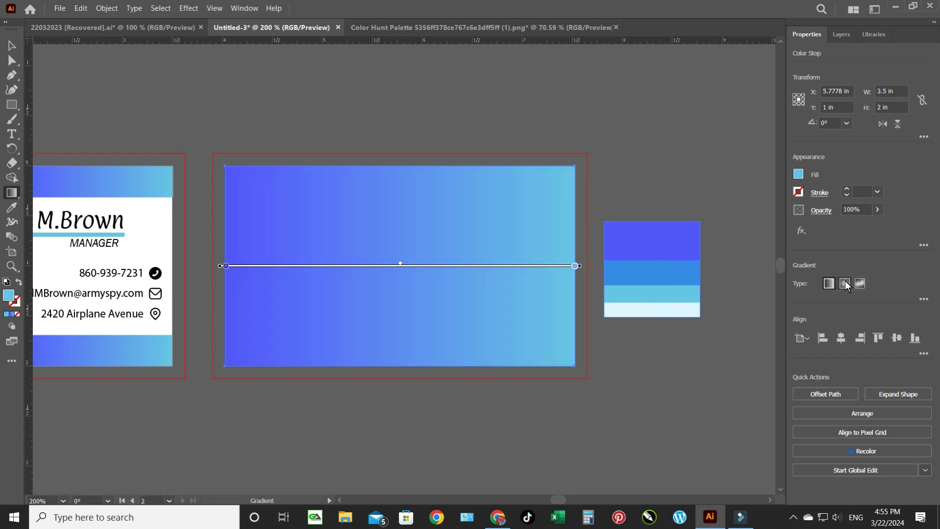
left_click(843, 285)
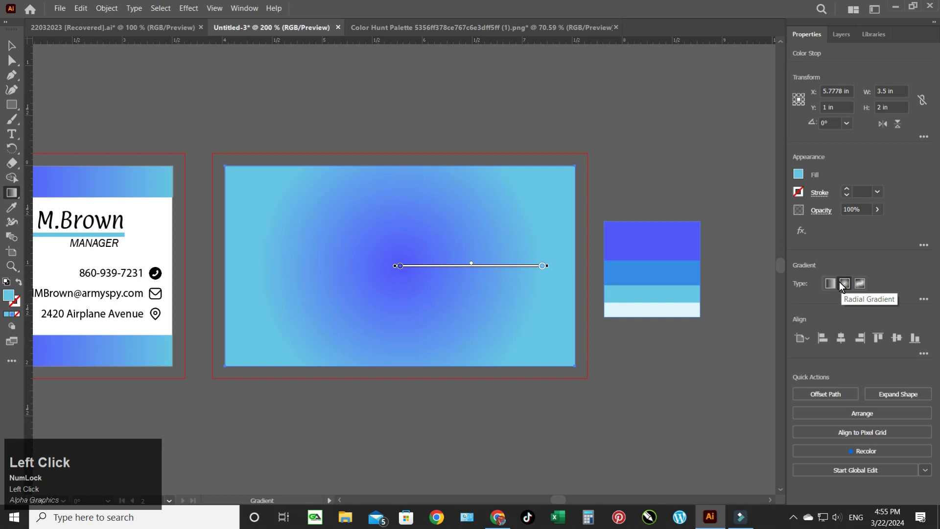
left_click(16, 45)
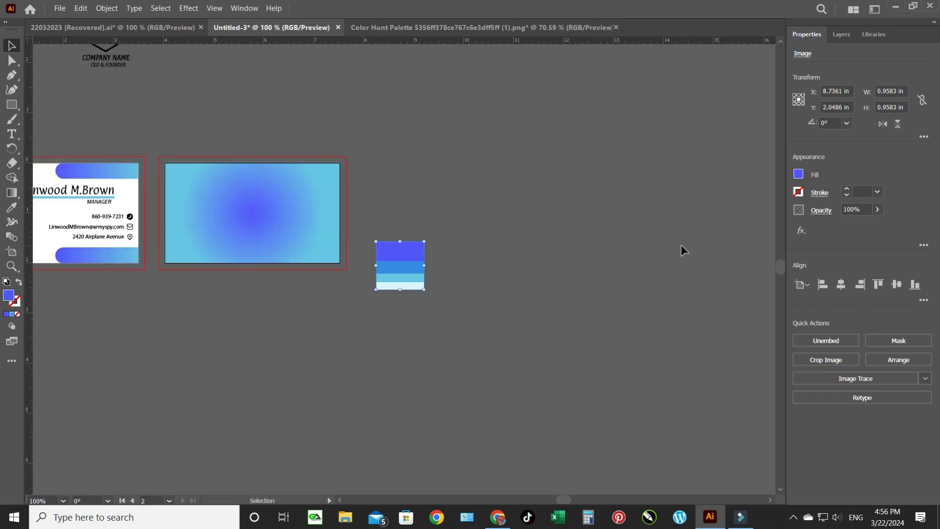
Step: Centre an enlarged logo copy on the back card, group all artwork on both cards, and deselect
left_click_drag(106, 65, 261, 227)
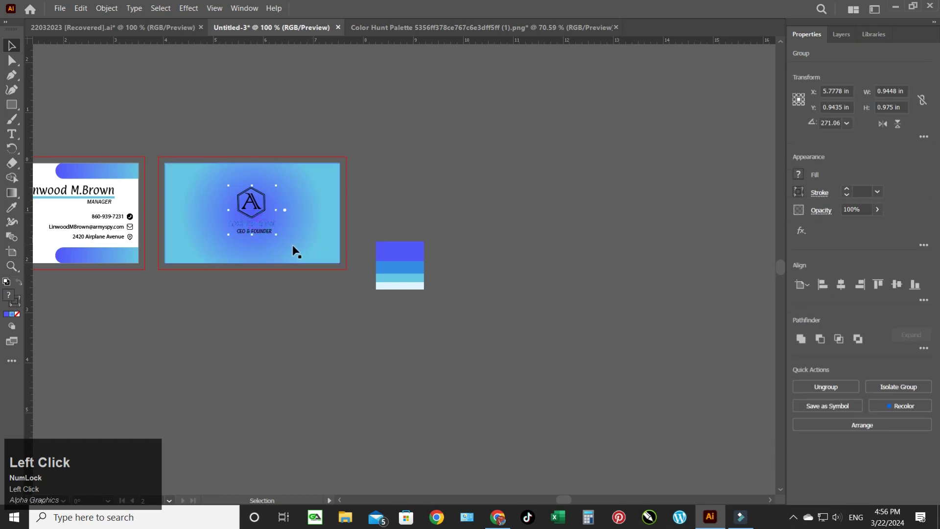
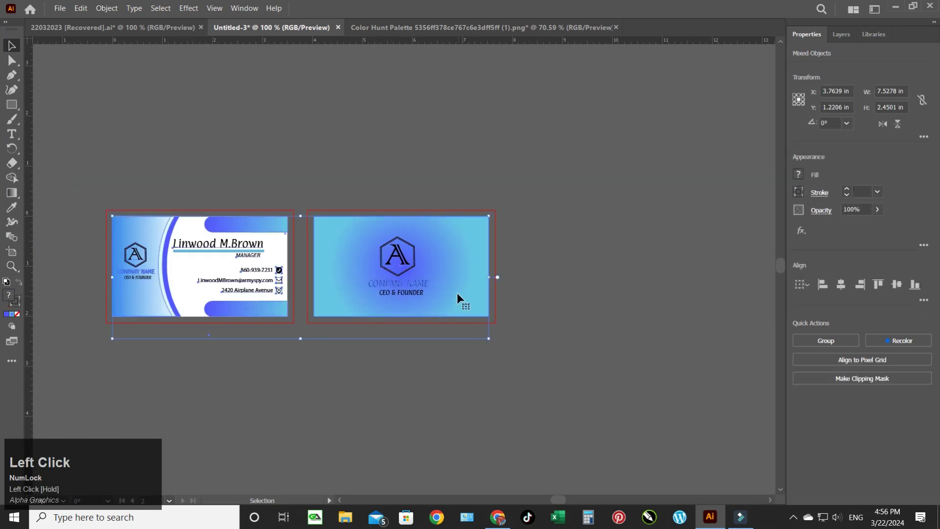
right_click(460, 296)
left_click(503, 206)
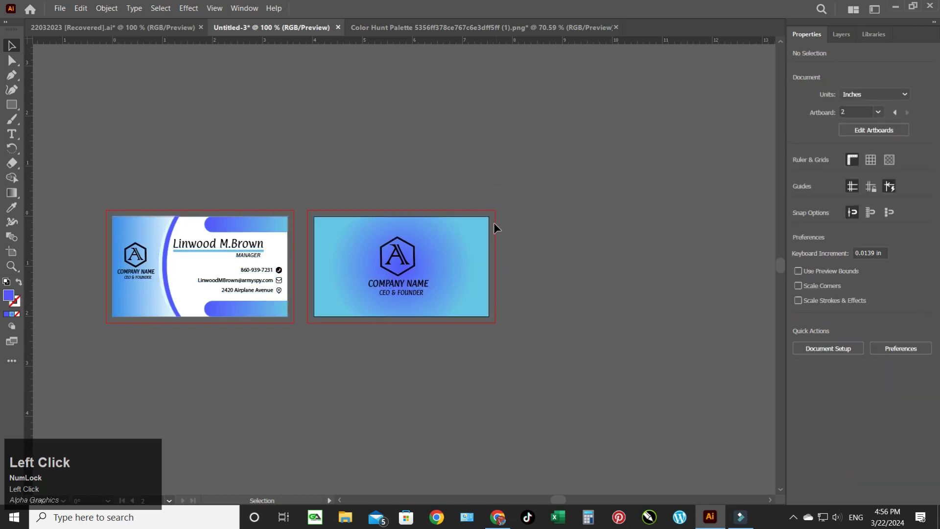
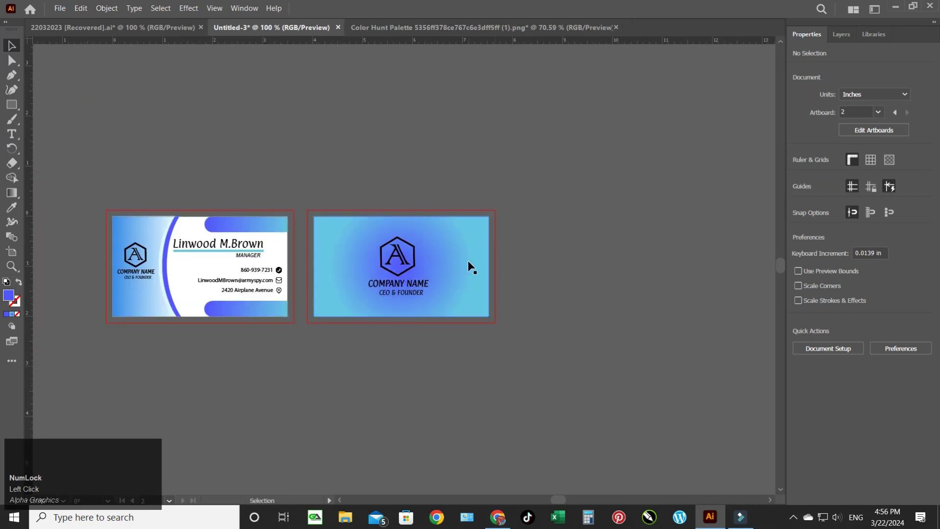
left_click(242, 251)
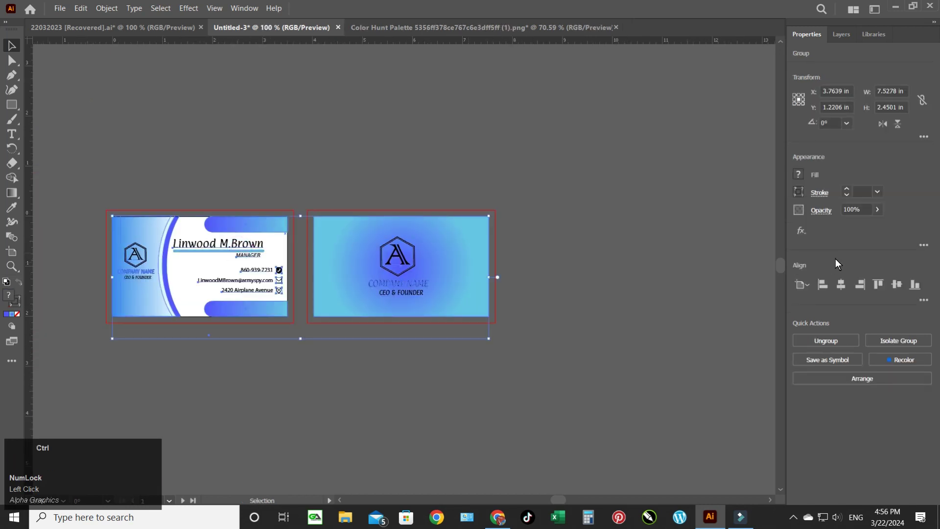
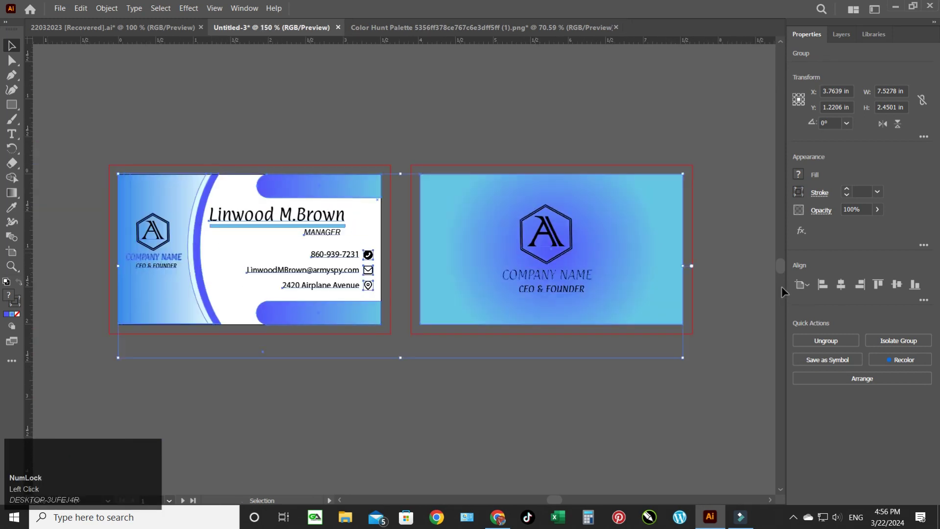
left_click(490, 424)
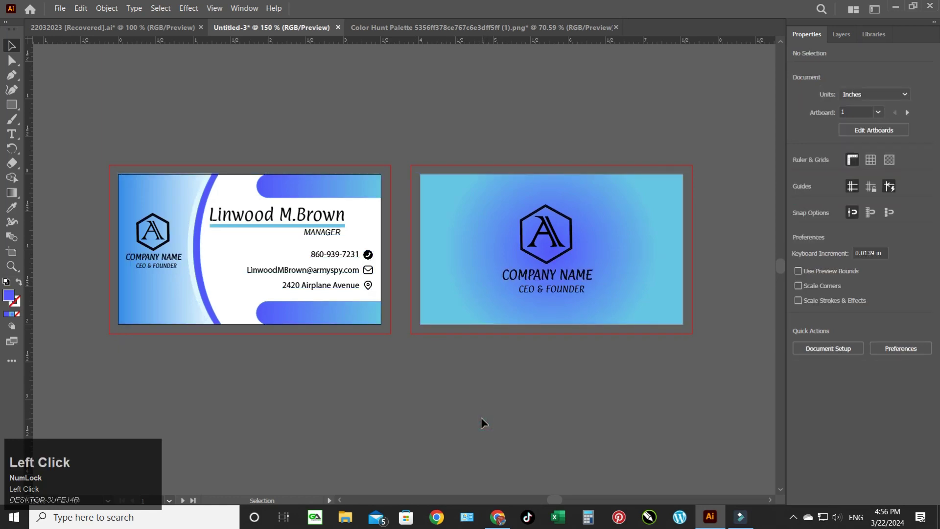